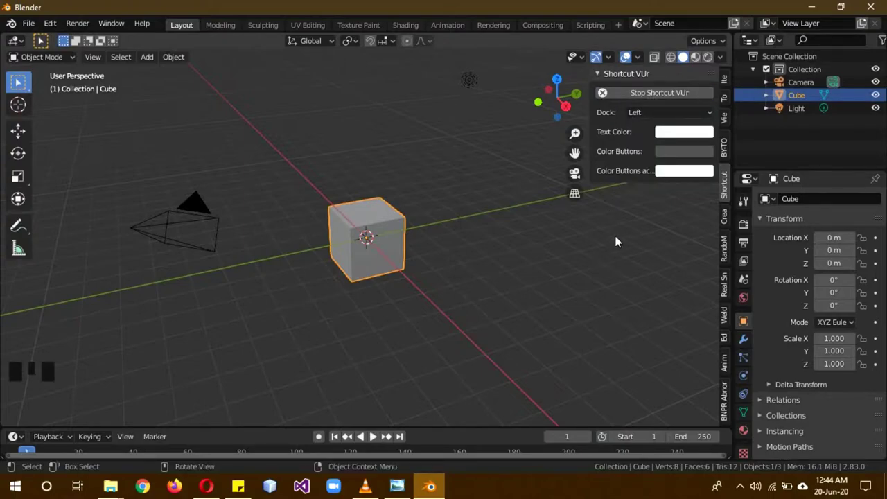
Step: Hide the shortcut display settings in the viewport
key(n)
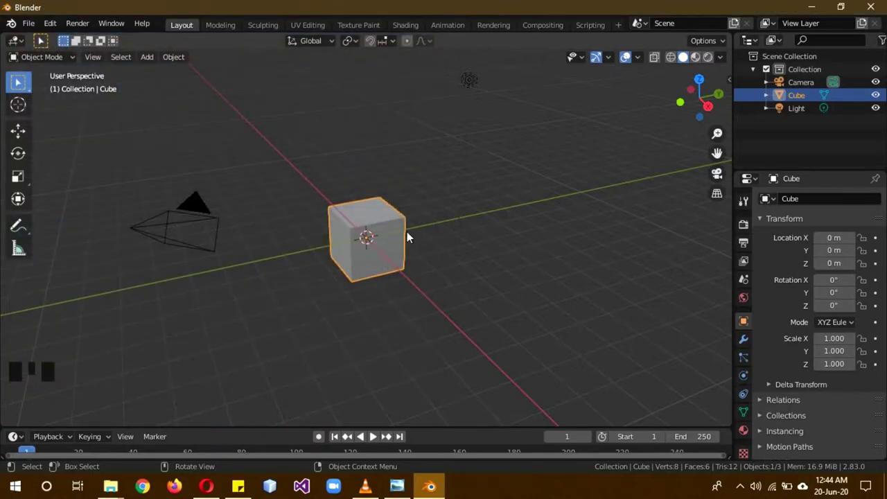
Step: Deselect all objects in the scene
key(a)
key(a)
key(a)
key(a)
key(a)
key(a)
key(a)
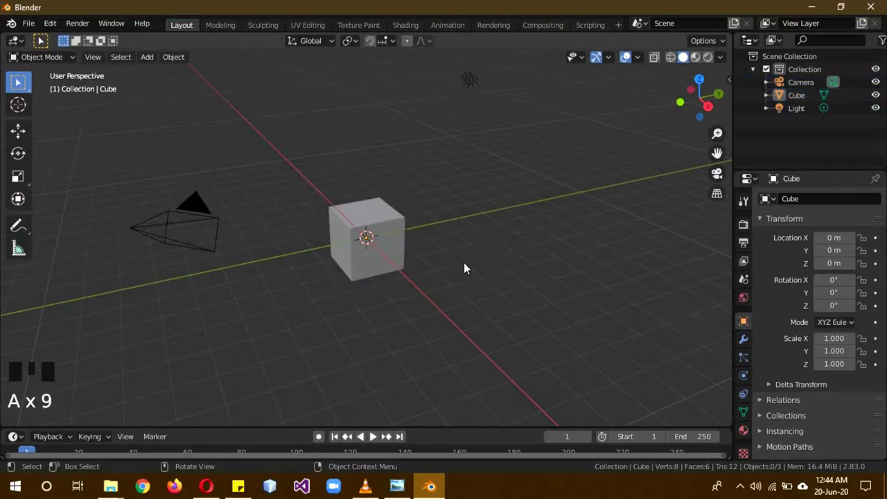
Step: Select the Light, then the Camera, and briefly view the scene through the camera
drag(392, 322, 557, 137)
scroll(down, 3)
drag(552, 141, 478, 116)
click(478, 117)
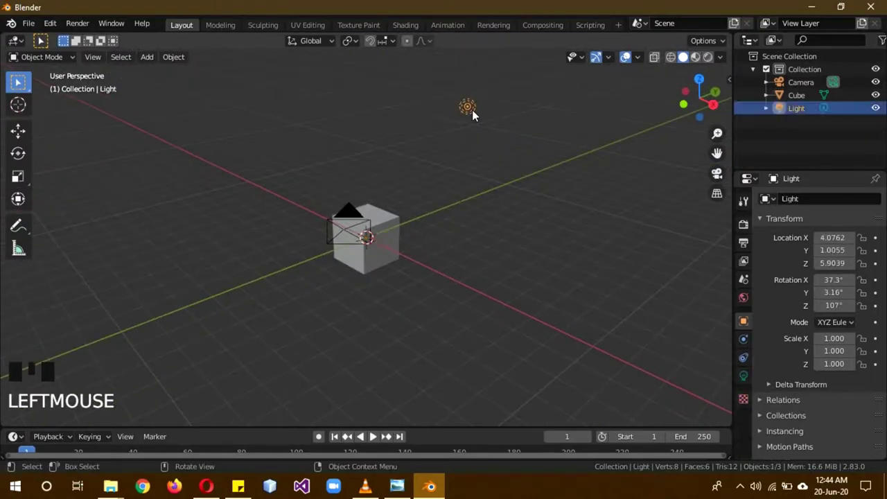
drag(512, 264, 184, 217)
click(184, 217)
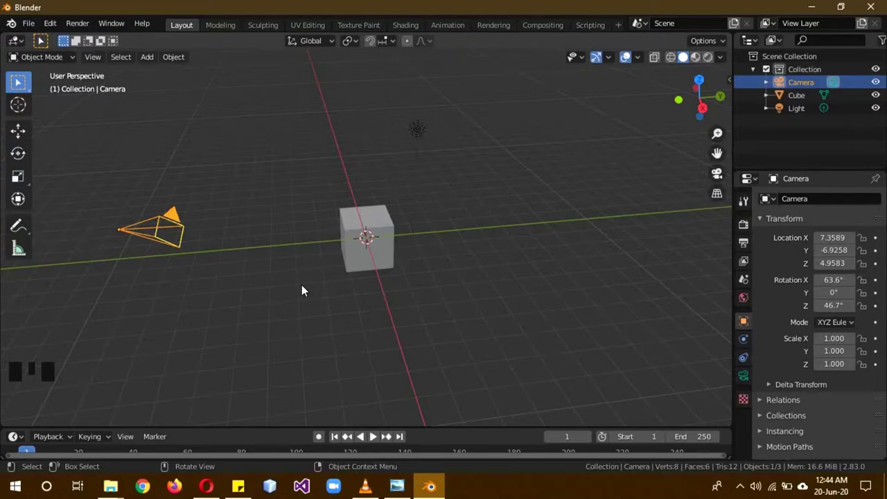
key(KP_0)
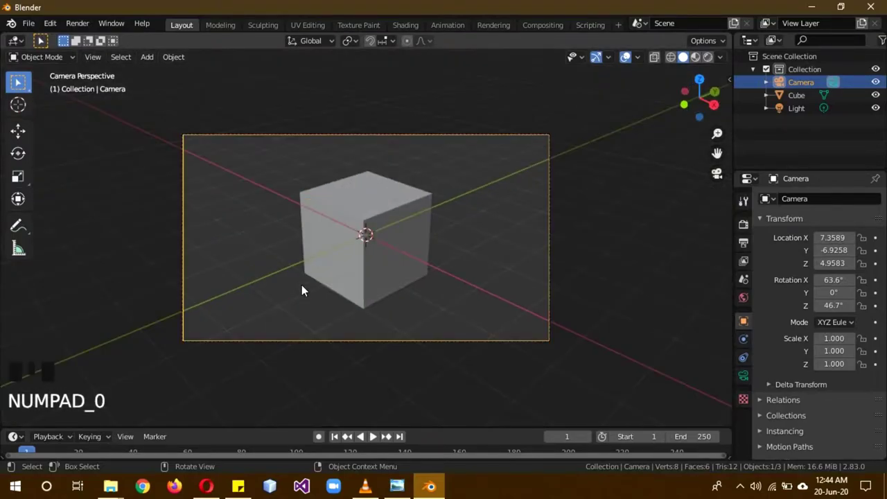
key(KP_0)
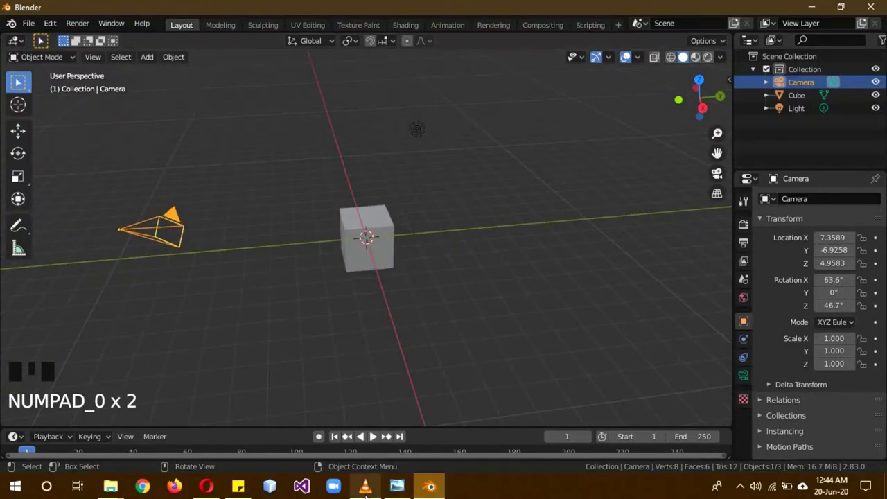
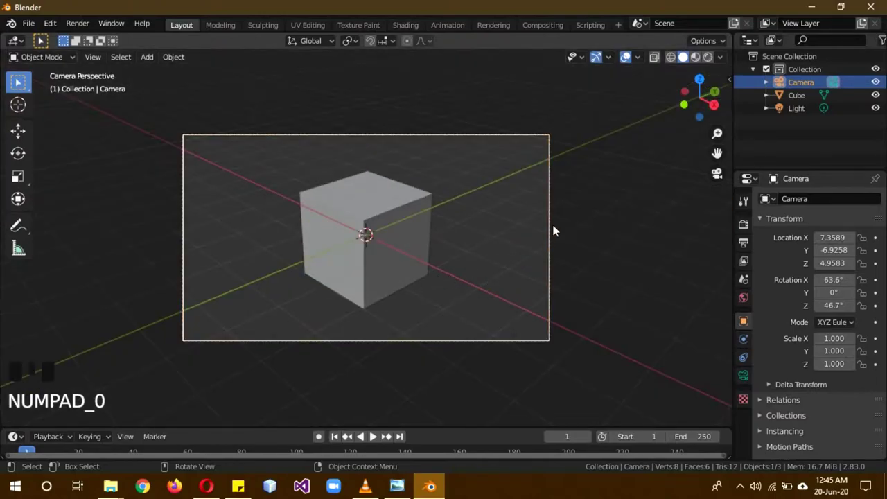
Step: Check the scene through the camera and return to the free perspective view
middle_click(638, 254)
scroll(down, 3)
key(KP_0)
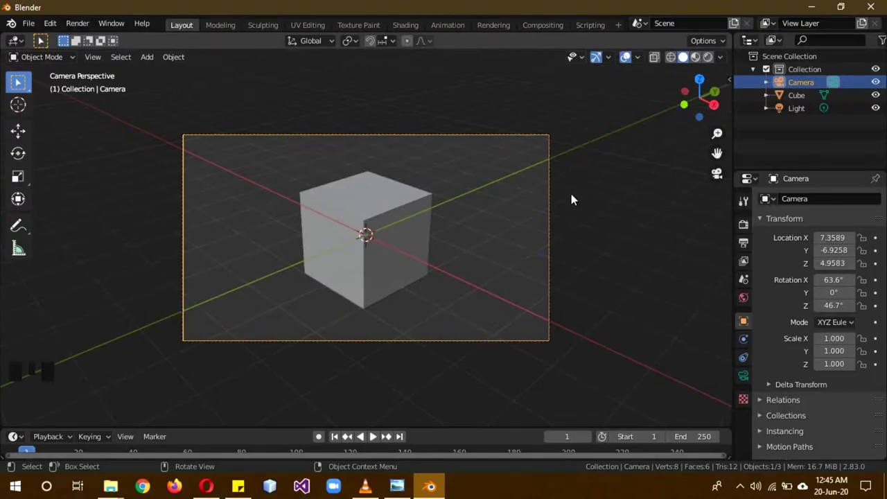
key(KP_0)
drag(507, 278, 538, 273)
scroll(up, 3)
scroll(up, 3)
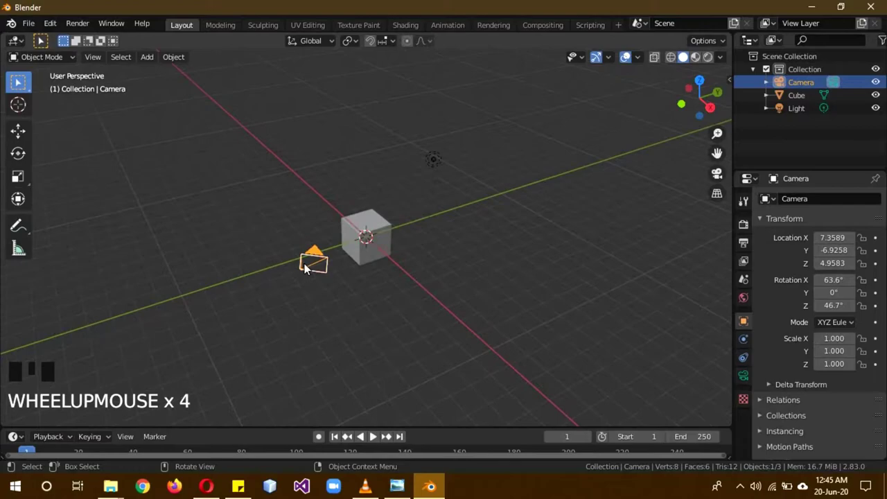
Step: Show the camera's lens settings, pick the Light then the Cube's mesh data, and deselect all
click(746, 380)
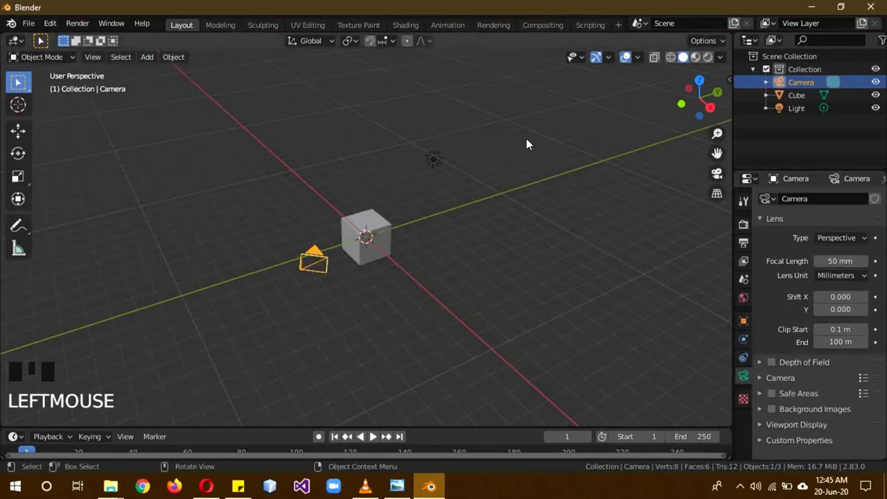
click(441, 167)
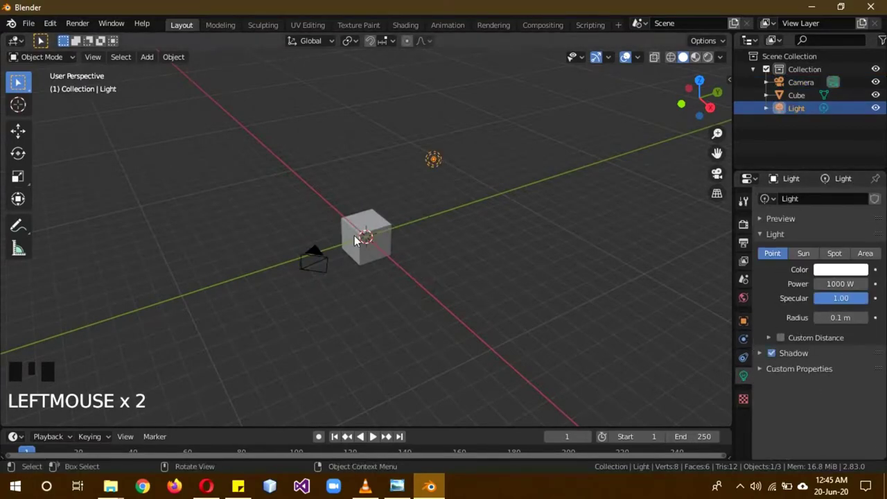
click(358, 235)
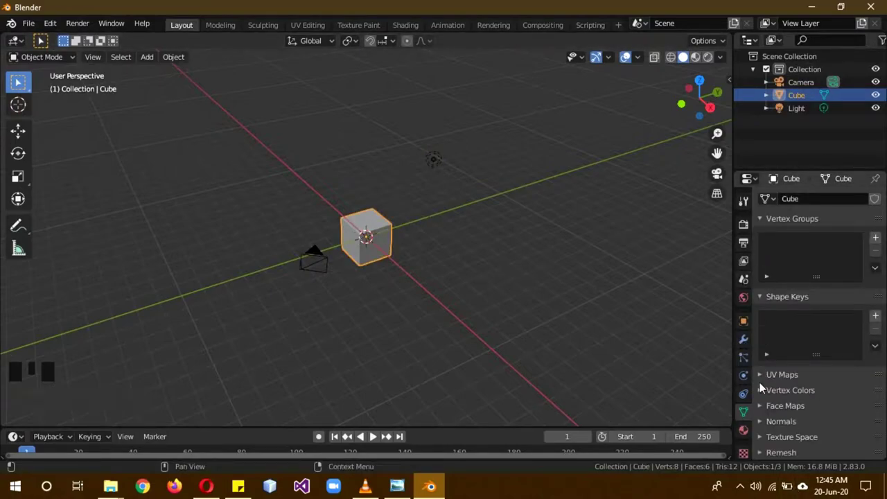
key(a)
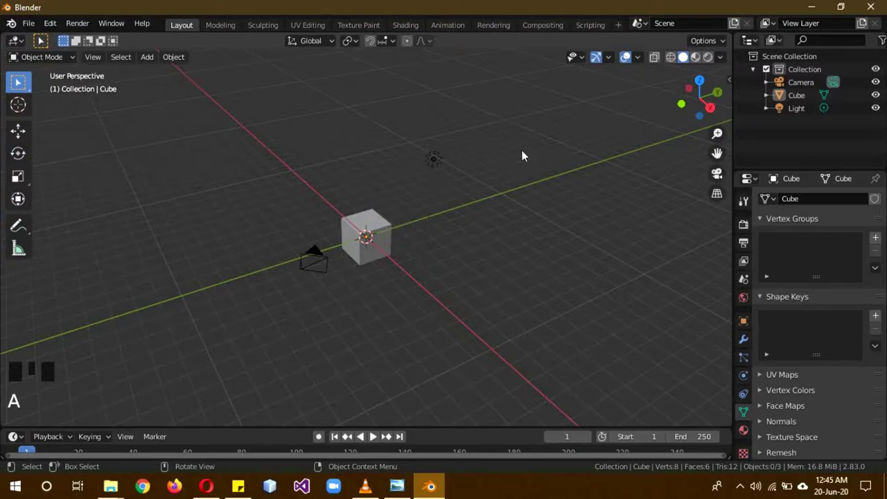
Step: Select the Cube and display the Eevee render engine settings
click(370, 226)
click(747, 229)
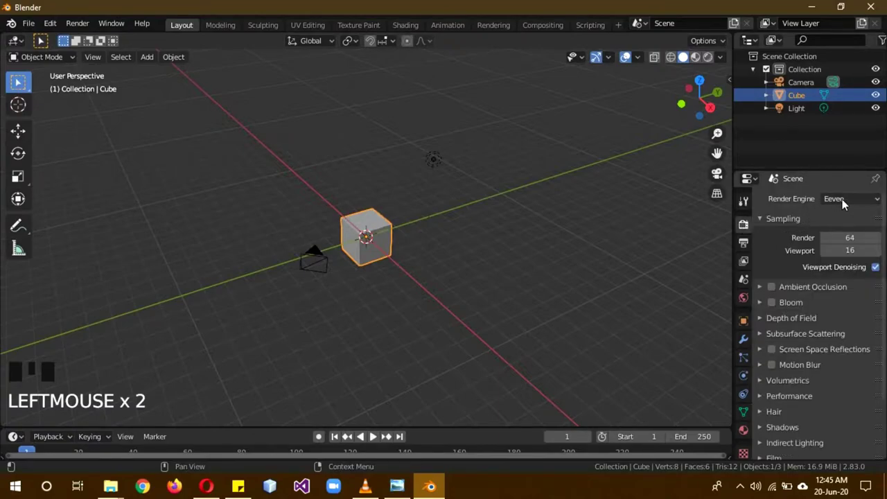
drag(845, 204, 838, 221)
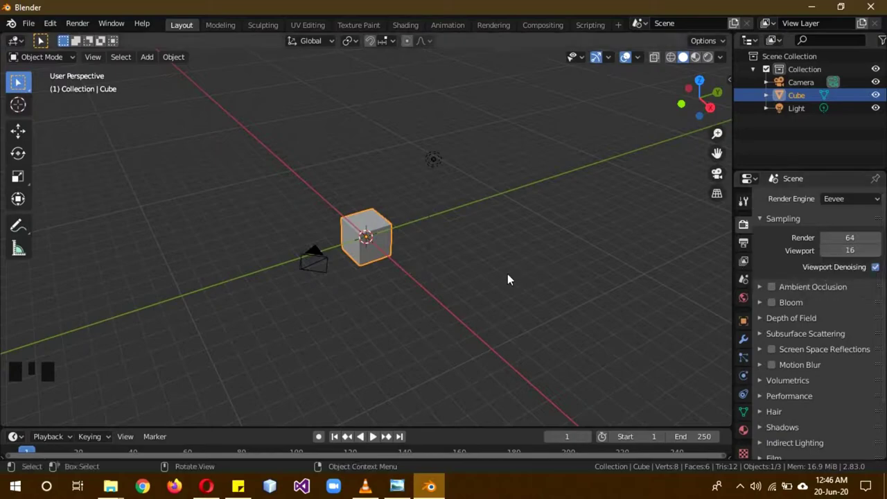
Step: Preview the scene with rendered shading from several angles, then return to solid shading
key(z)
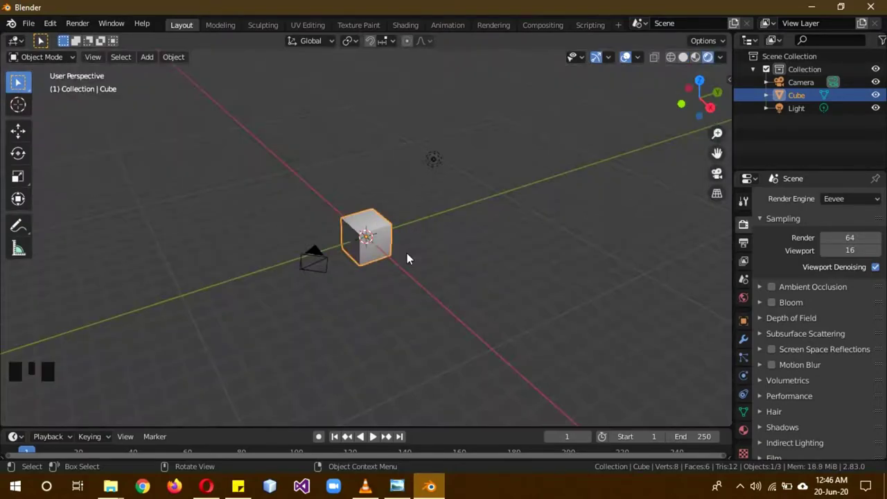
scroll(up, 3)
drag(415, 280, 469, 265)
scroll(down, 3)
drag(406, 288, 380, 257)
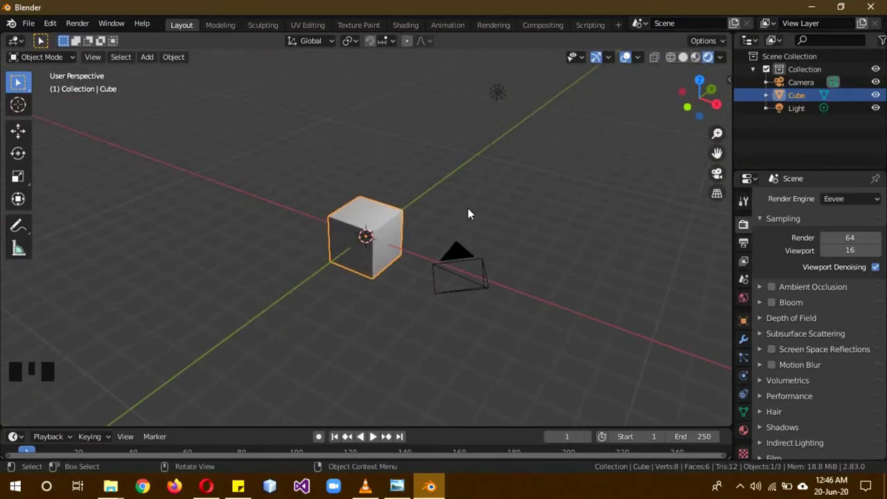
key(z)
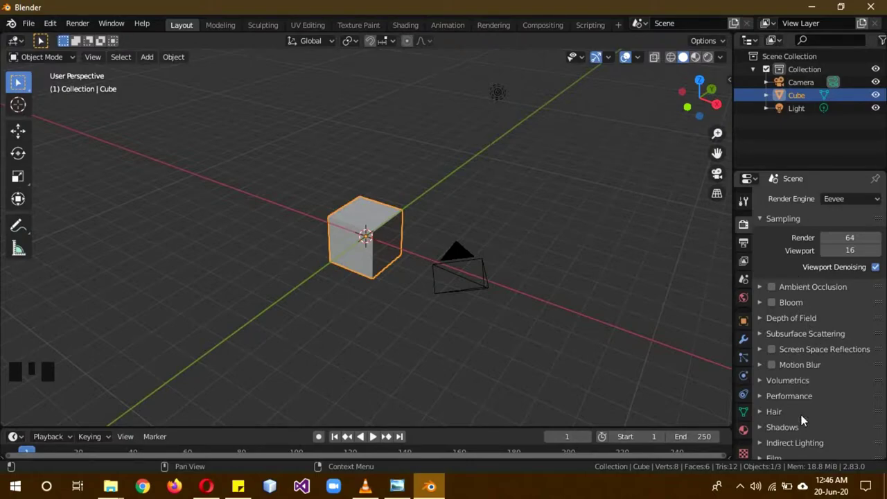
scroll(down, 3)
scroll(up, 3)
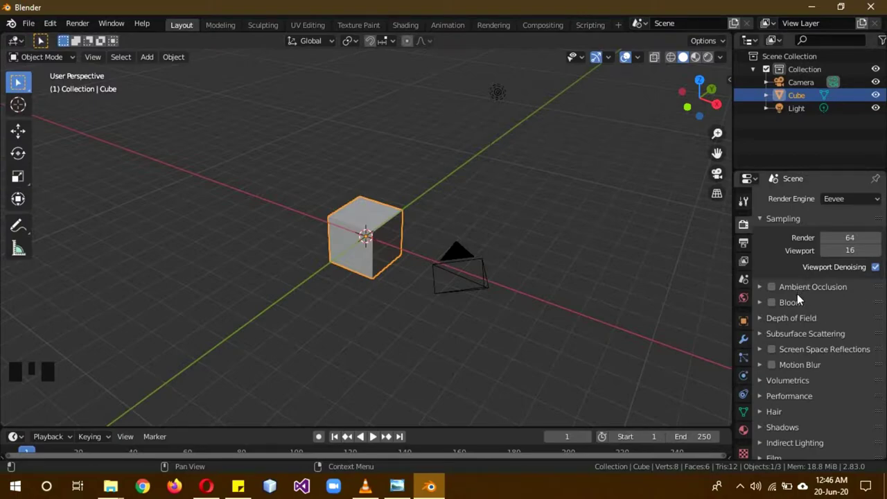
Step: Display the output settings with 1920 × 1080 resolution and frames 1 to 250
click(751, 246)
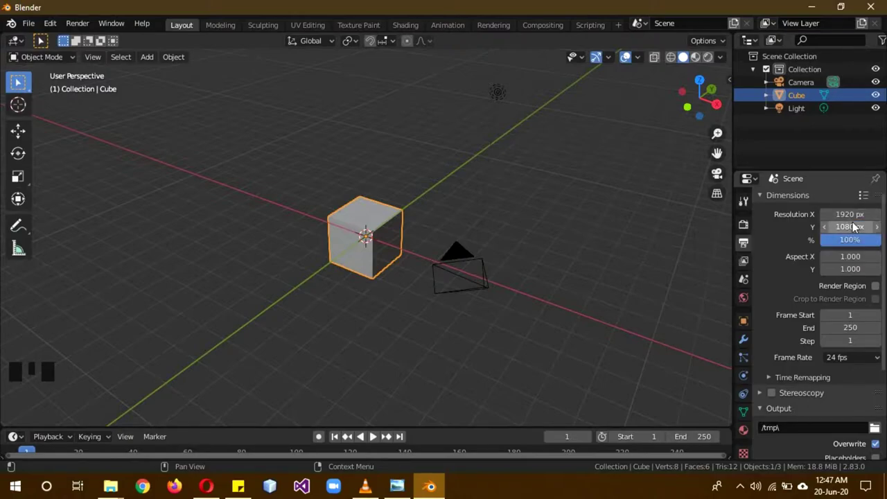
scroll(down, 3)
scroll(down, 3)
scroll(down, 3)
scroll(up, 3)
Step: Show the view layer settings, then the scene settings with gravity enabled at -9.8 m/s²
click(751, 262)
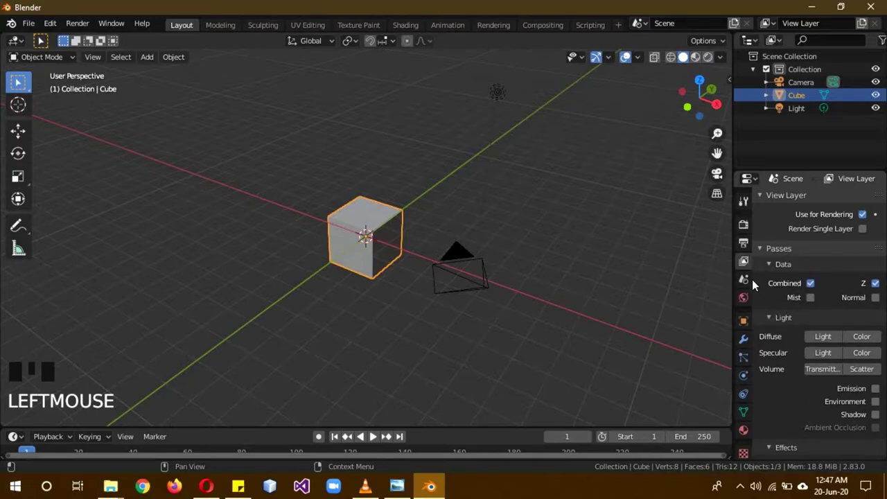
click(749, 287)
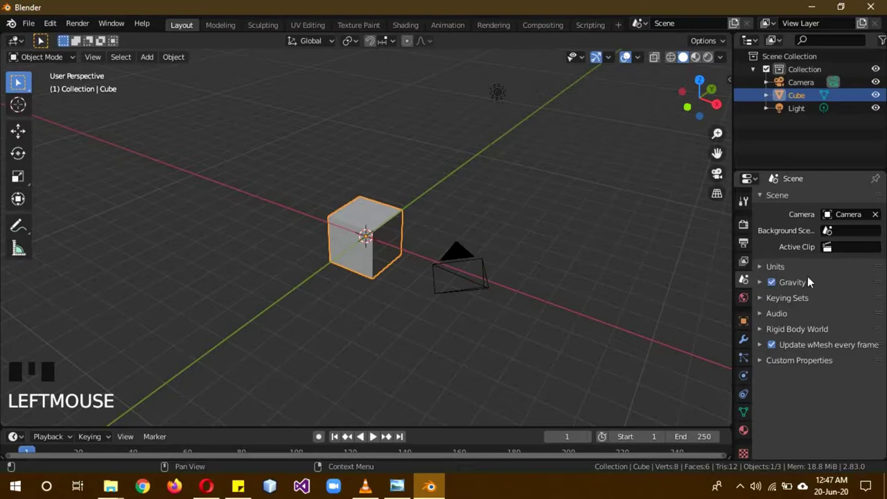
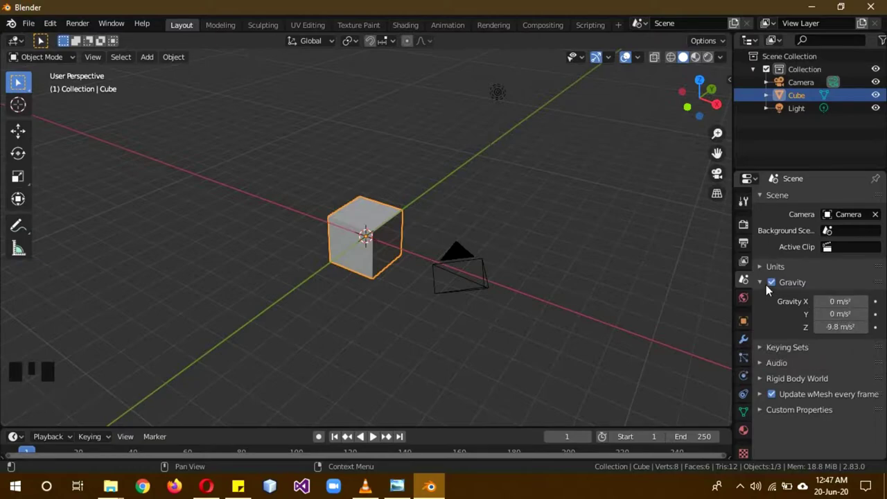
drag(767, 288, 782, 287)
click(776, 287)
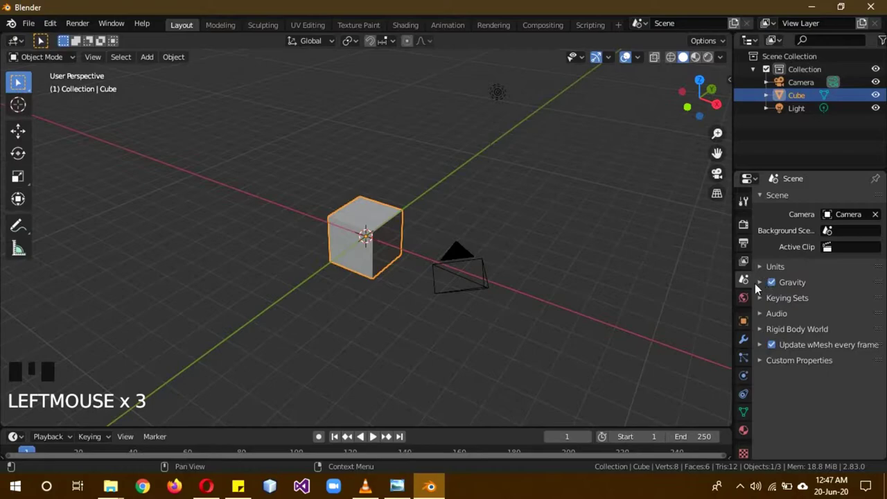
Step: Show the green world settings, preview them in the viewport, and return to solid display
click(748, 299)
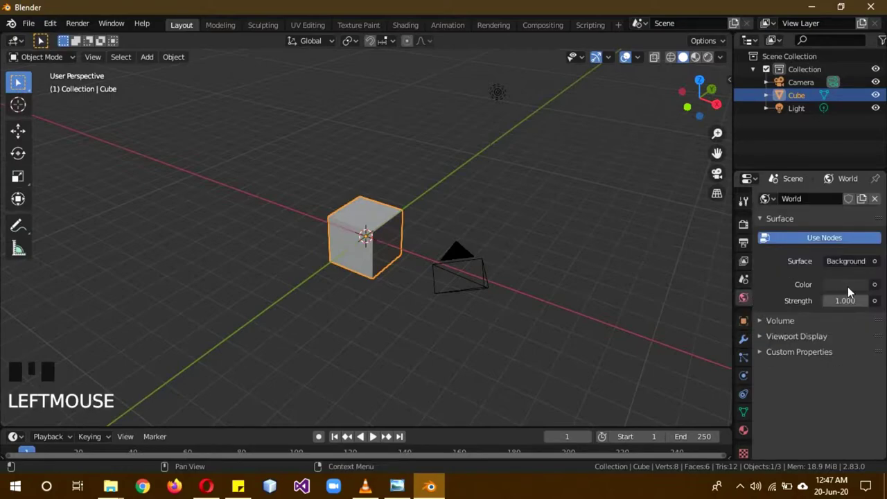
key(z)
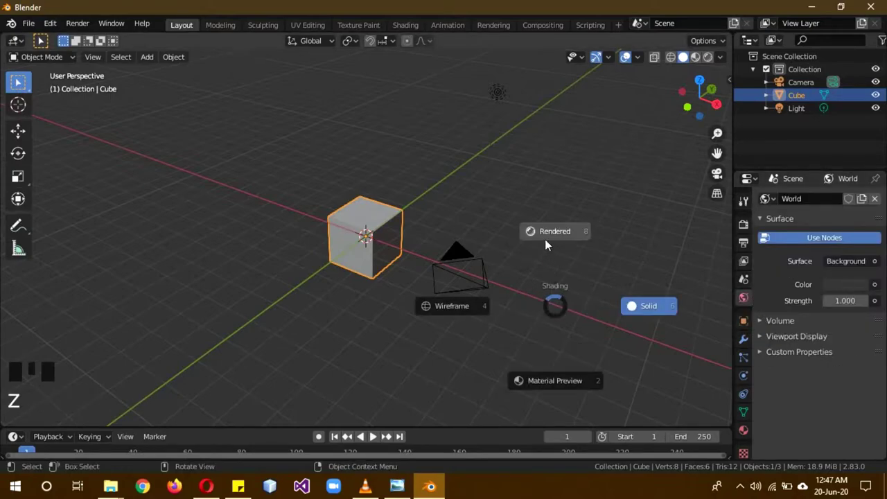
drag(551, 296, 860, 293)
click(860, 293)
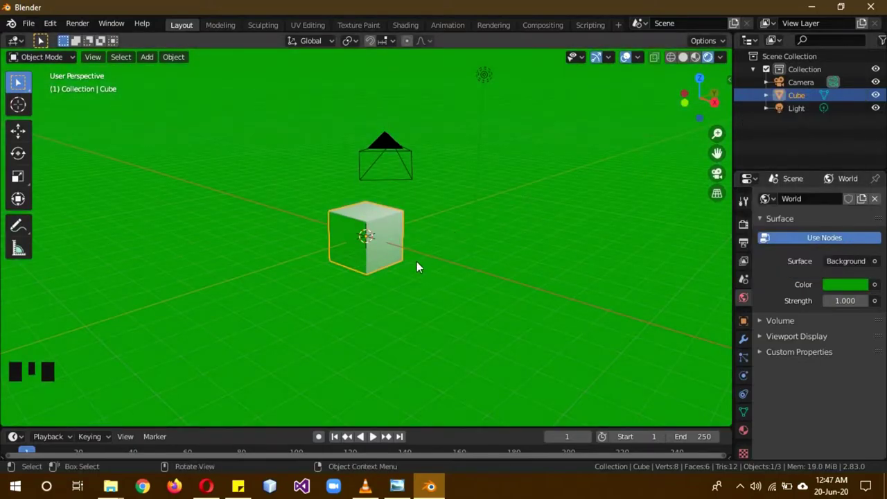
key(z)
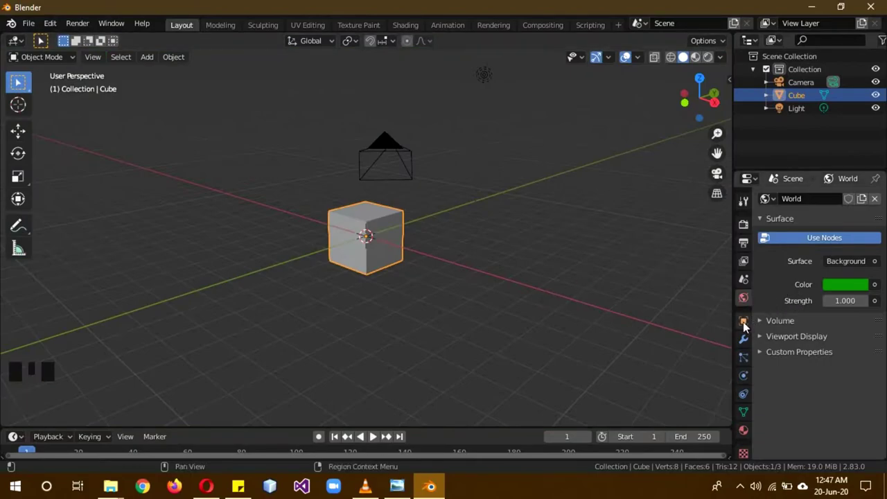
Step: Display the Cube's object transform properties after briefly selecting the Light
click(749, 329)
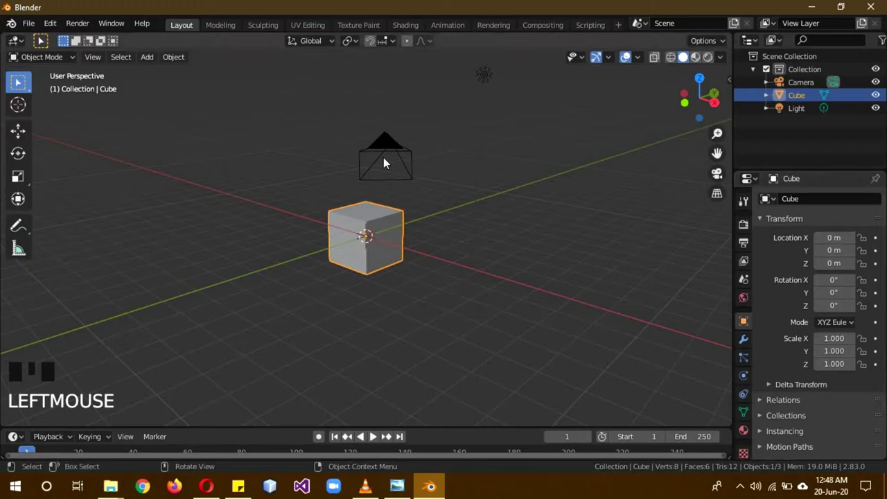
click(386, 161)
click(496, 80)
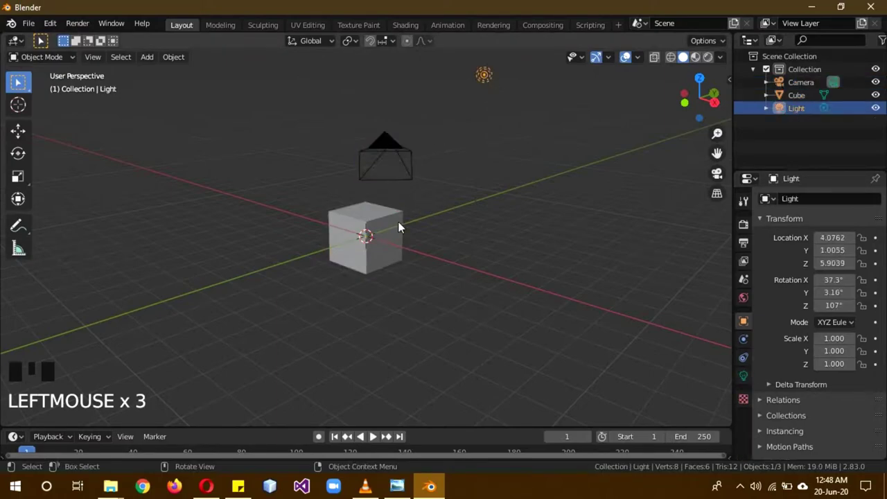
click(377, 236)
drag(688, 57, 554, 251)
key(ctrl+z)
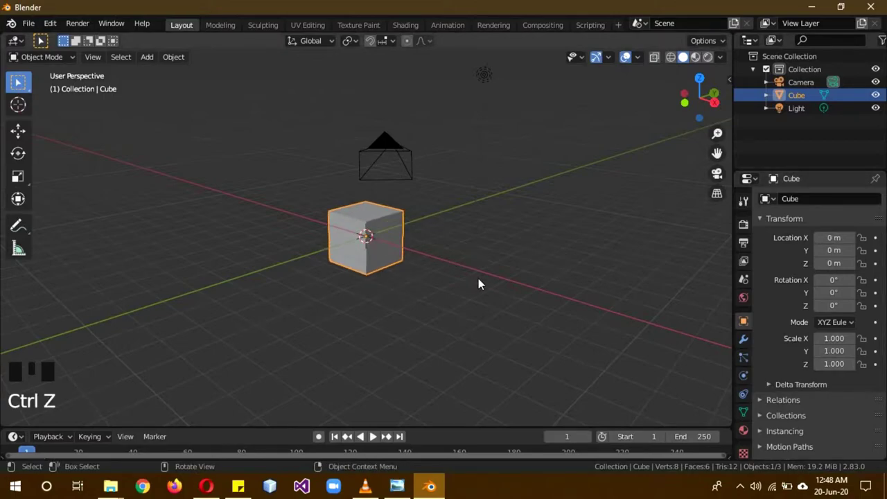
Step: Inspect the cube from the front orthographic view and a low orbited angle
key(KP_1)
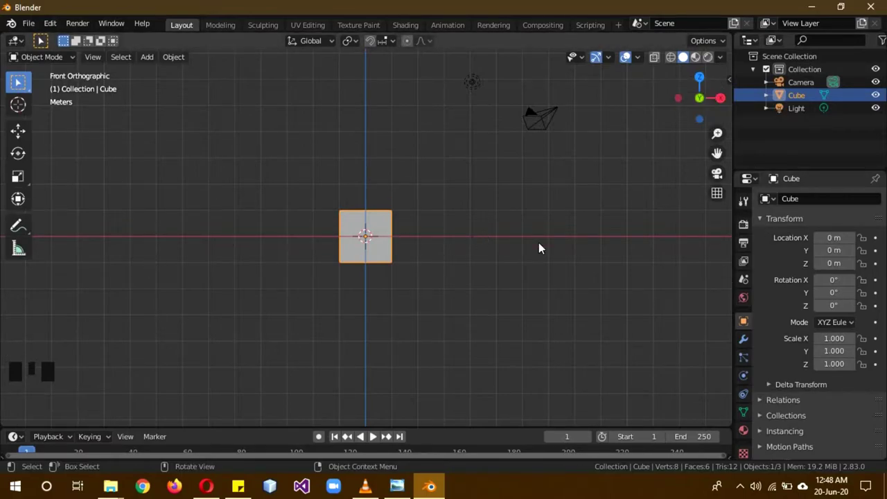
drag(688, 56, 688, 57)
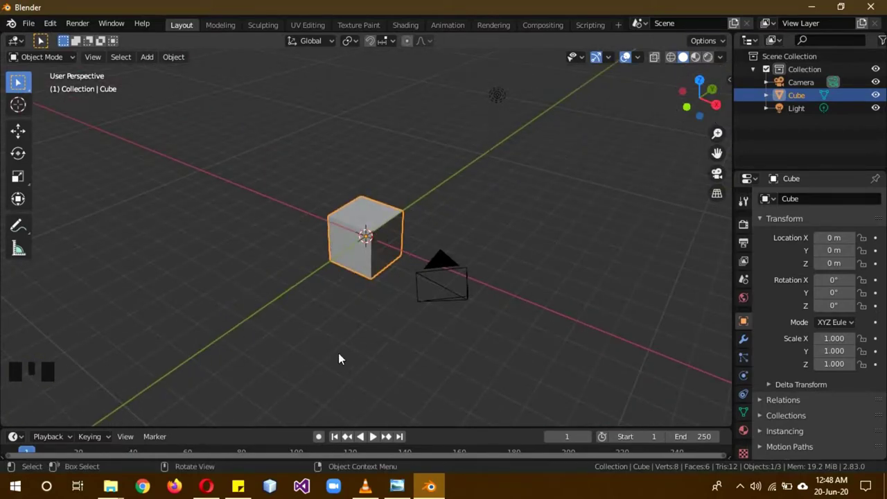
drag(342, 360, 315, 341)
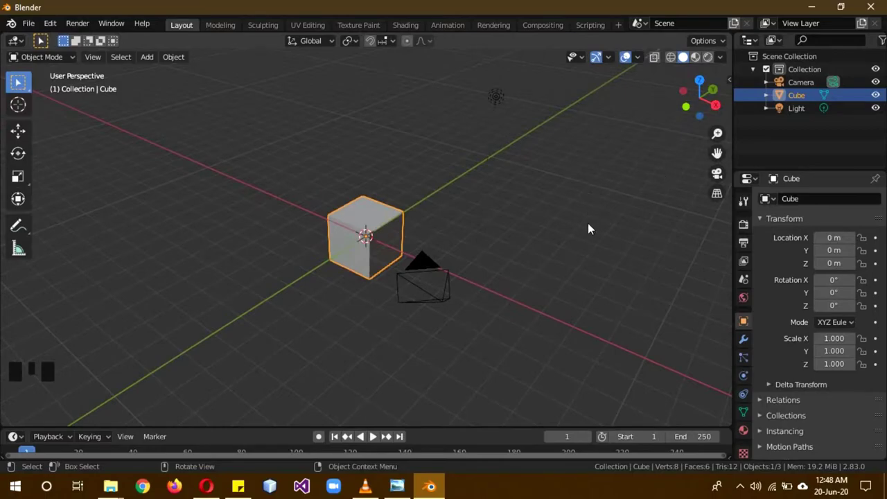
key(KP_1)
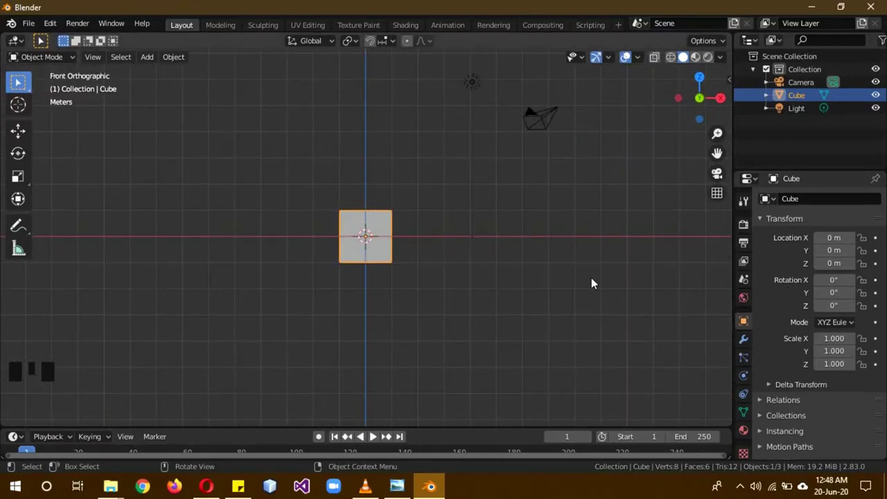
drag(540, 247, 500, 256)
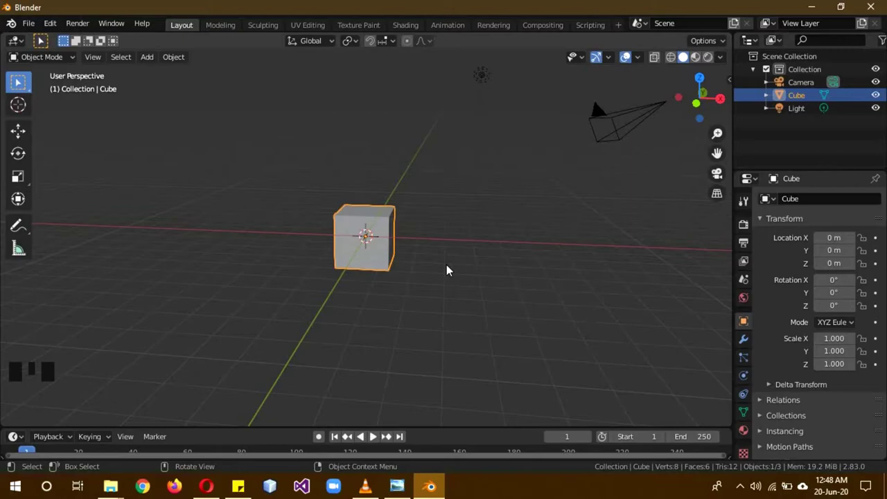
Step: Try shifting the cube's location and X rotation, reverting each change to zero
key(g)
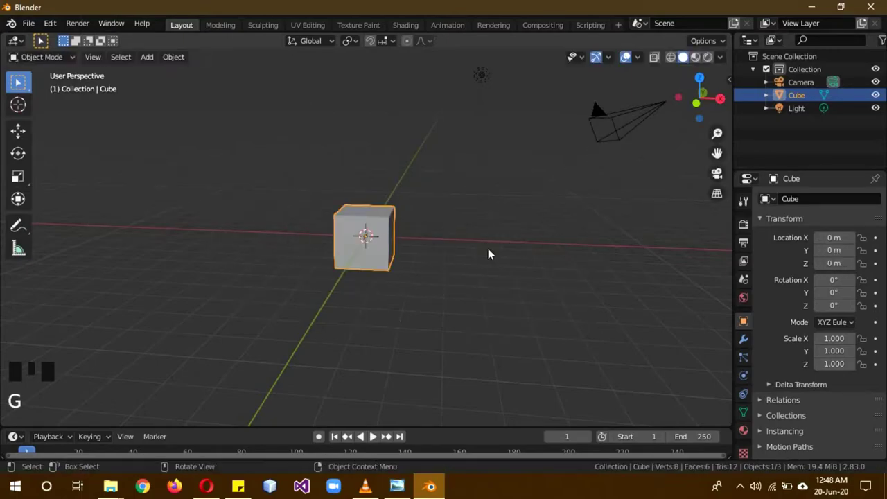
key(g)
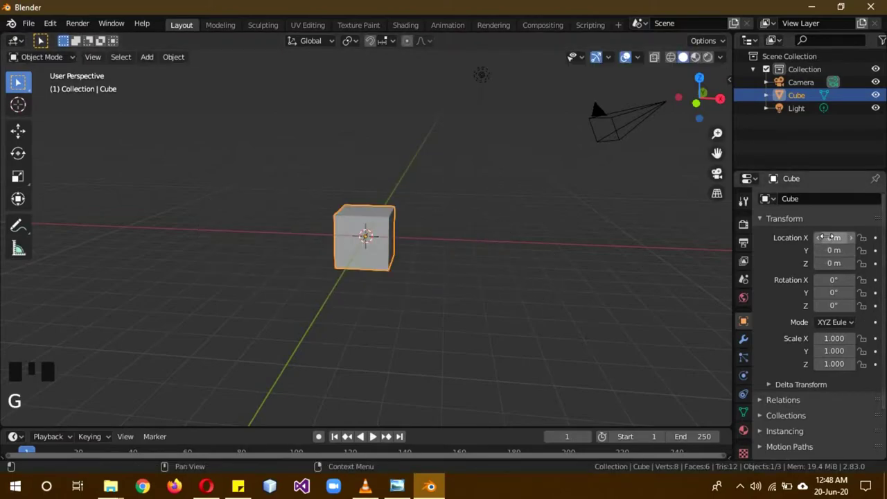
drag(392, 438, 371, 233)
key(ctrl+z)
click(376, 436)
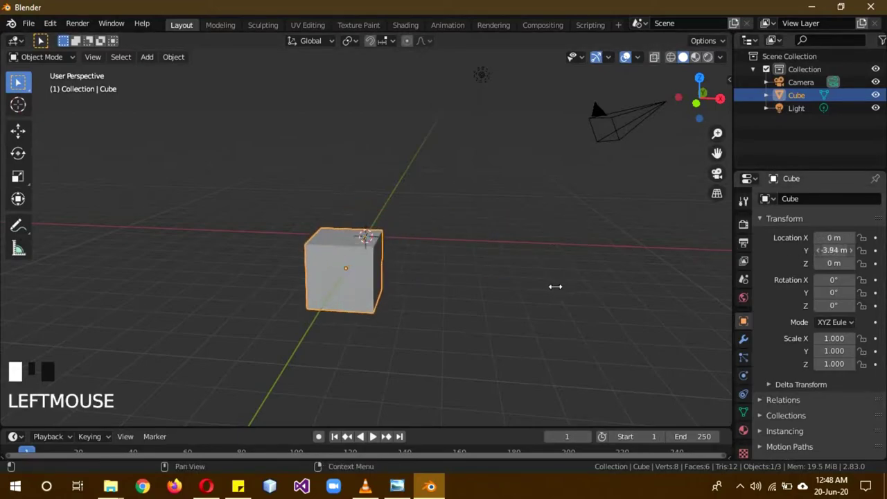
key(ctrl+z)
drag(376, 436, 465, 219)
key(ctrl+z)
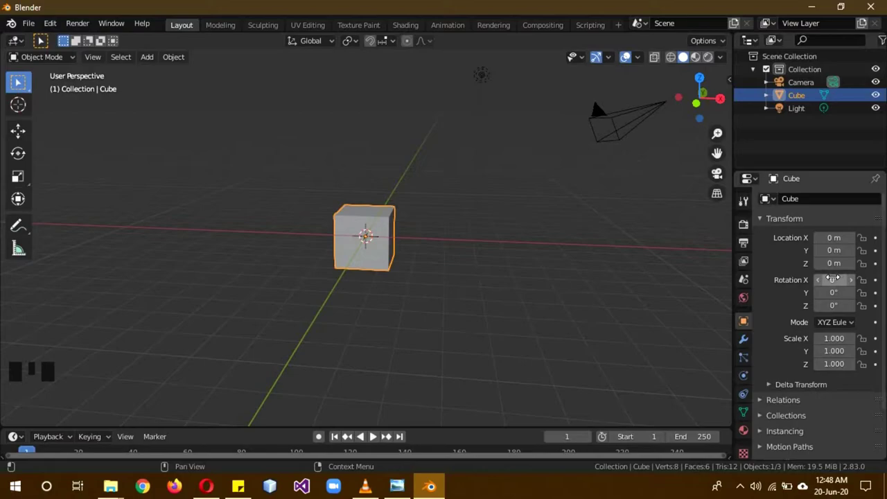
Step: Try rotating around Z and scaling the cube, cancelling so scale stays at 1
key(r)
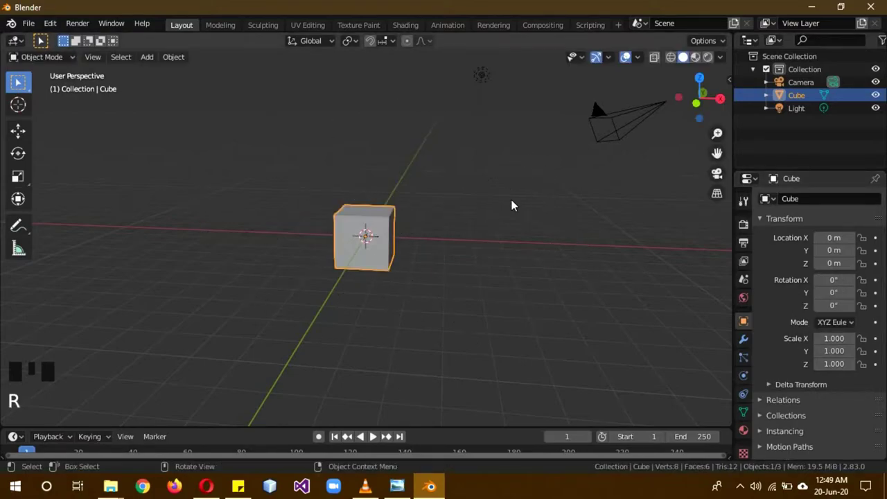
key(r)
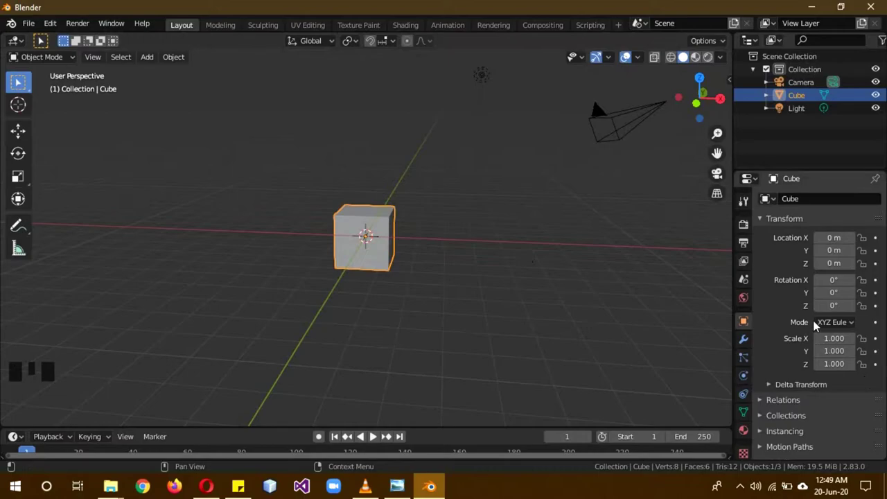
key(s)
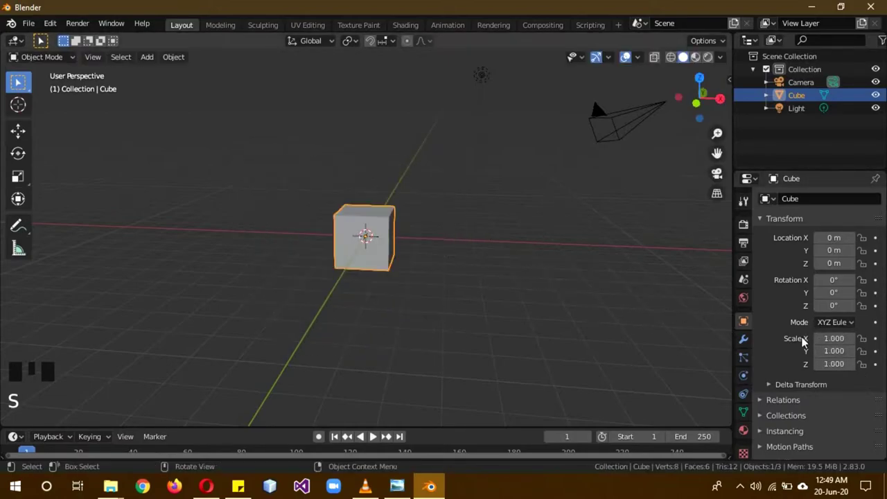
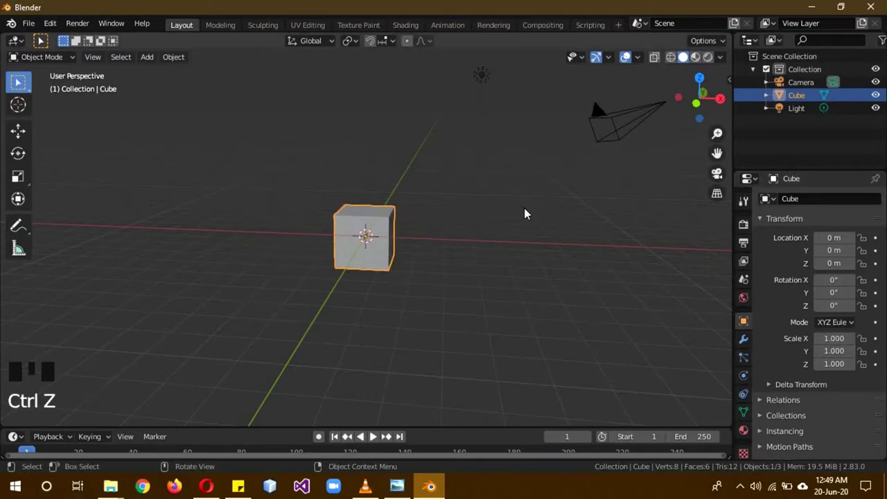
key(r)
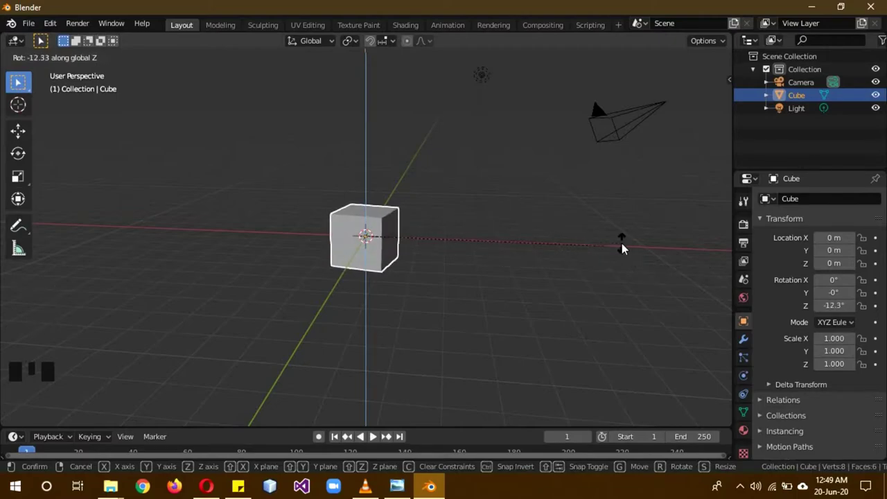
key(s)
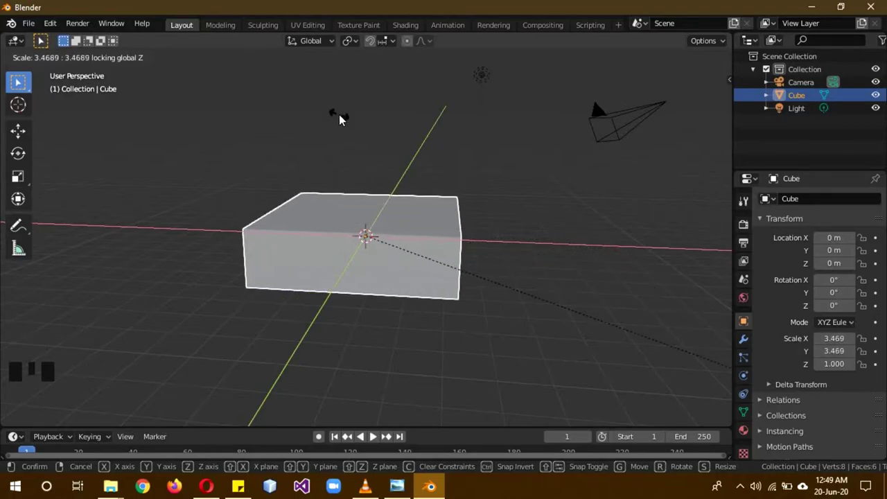
key(ctrl+z)
key(s)
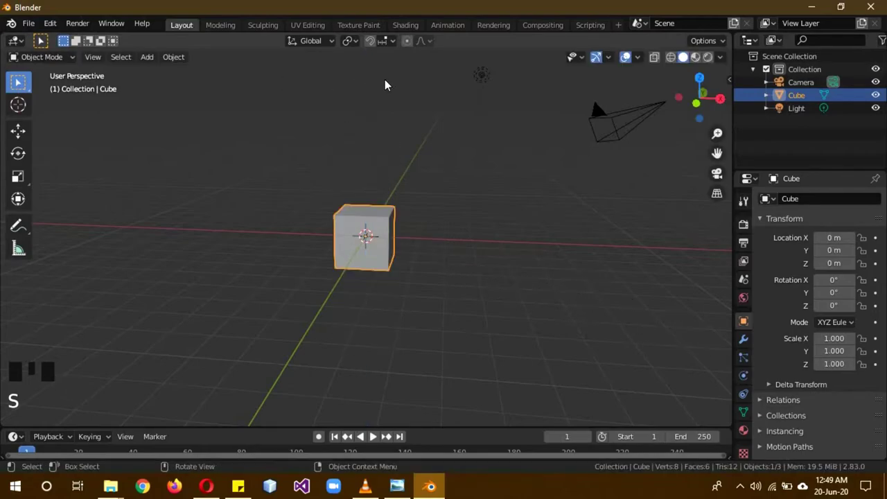
drag(570, 247, 45, 60)
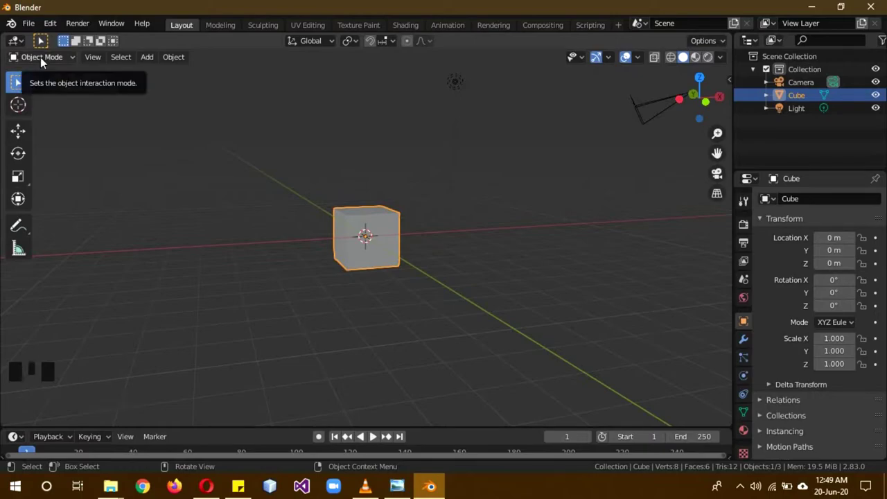
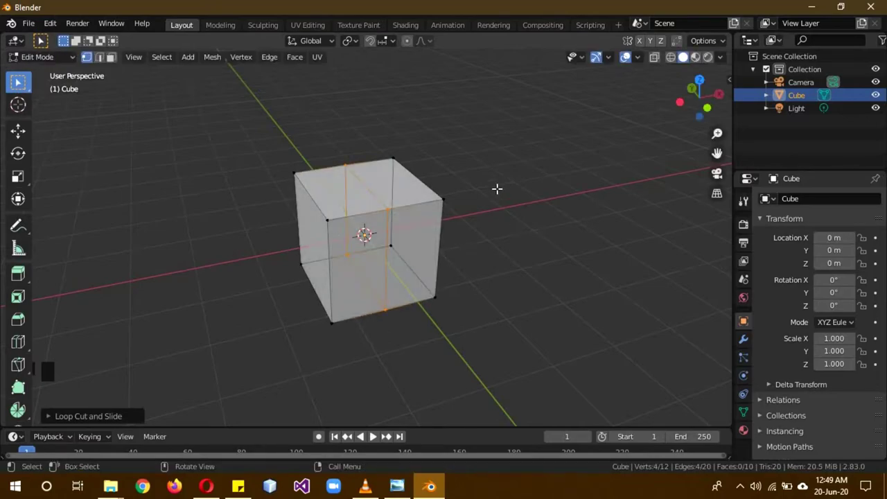
Step: Delete one cube face leaving an open five-faced box and return to object mode
key(KP_1)
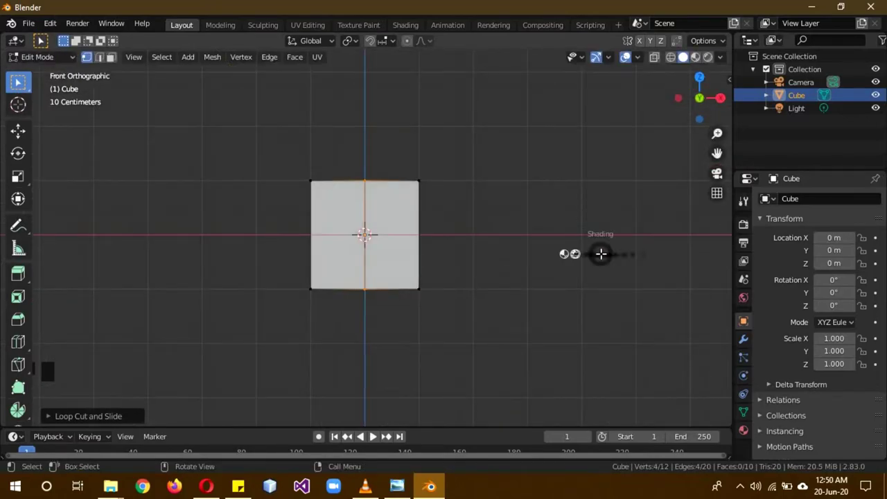
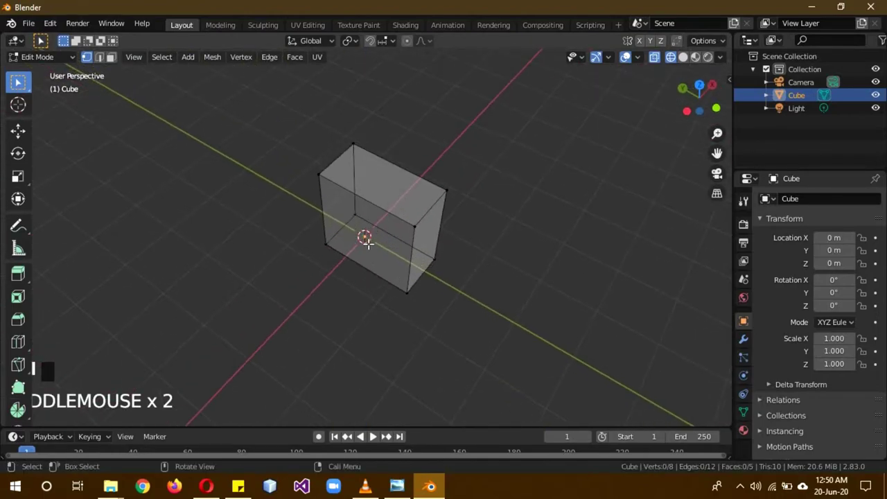
key(Tab)
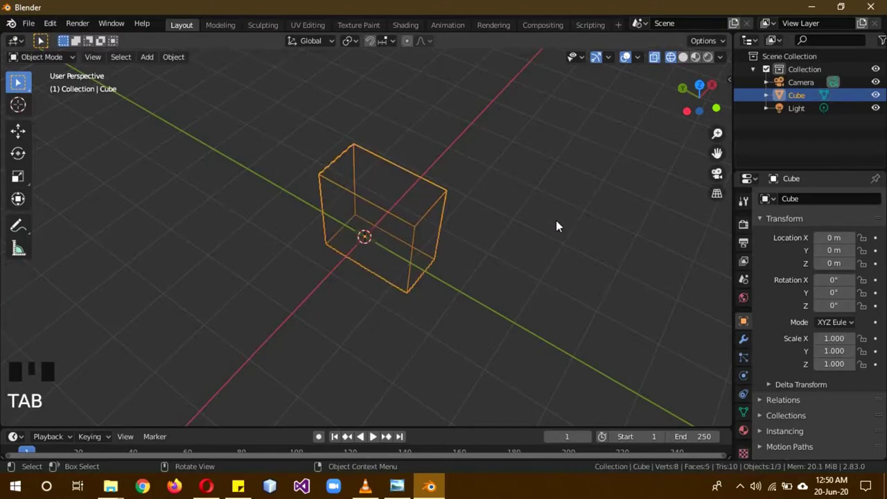
Step: Switch back to solid shading and browse the interaction mode dropdown
key(z)
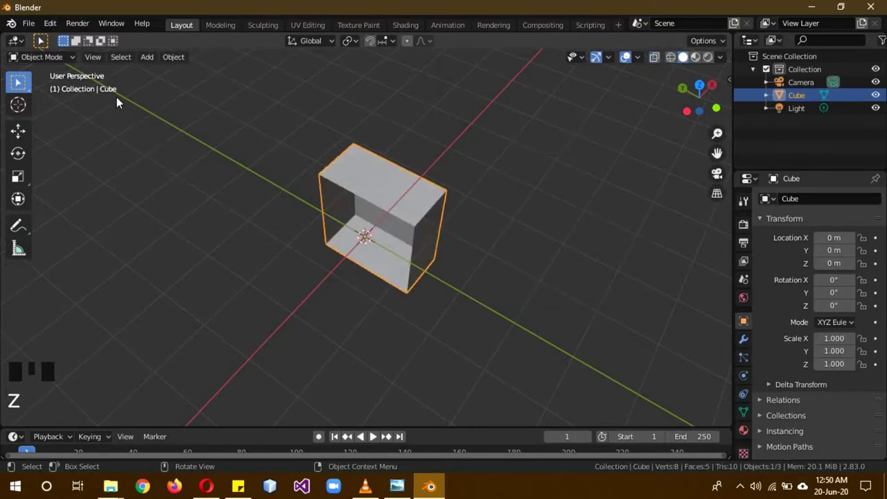
drag(68, 61, 59, 106)
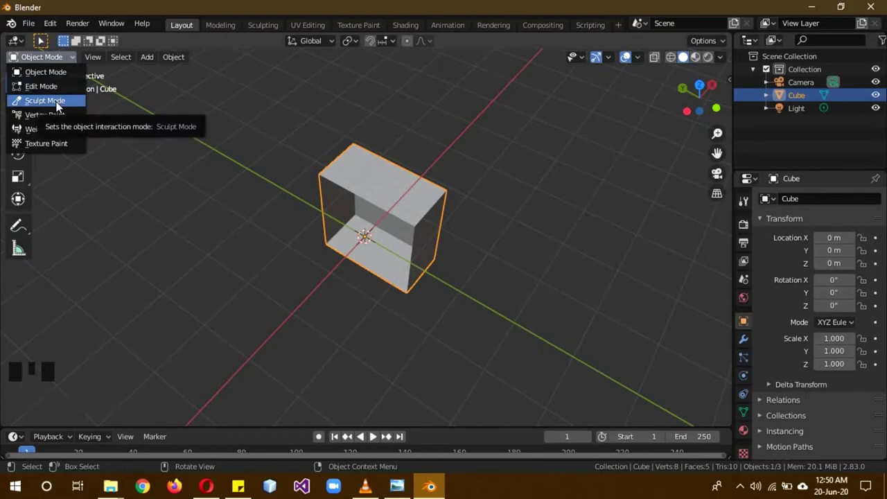
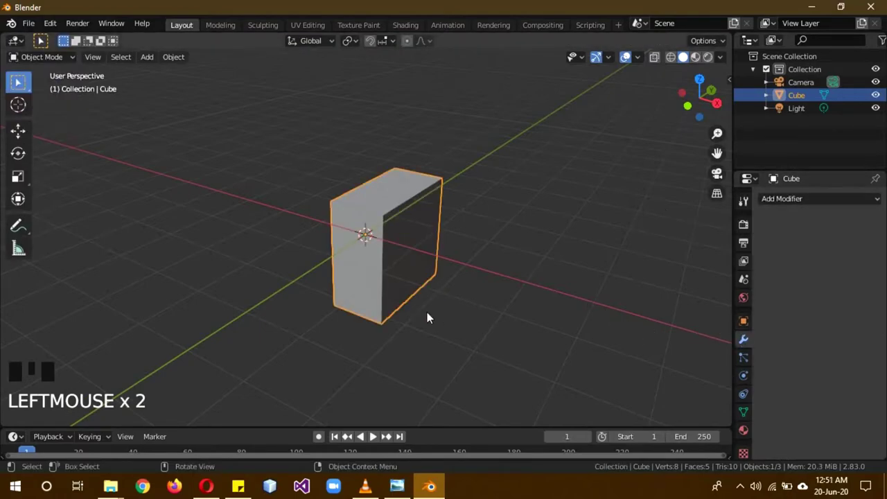
Step: Add a Mirror modifier on X with clipping and shift part of the geometry along X
drag(364, 338, 434, 327)
click(817, 198)
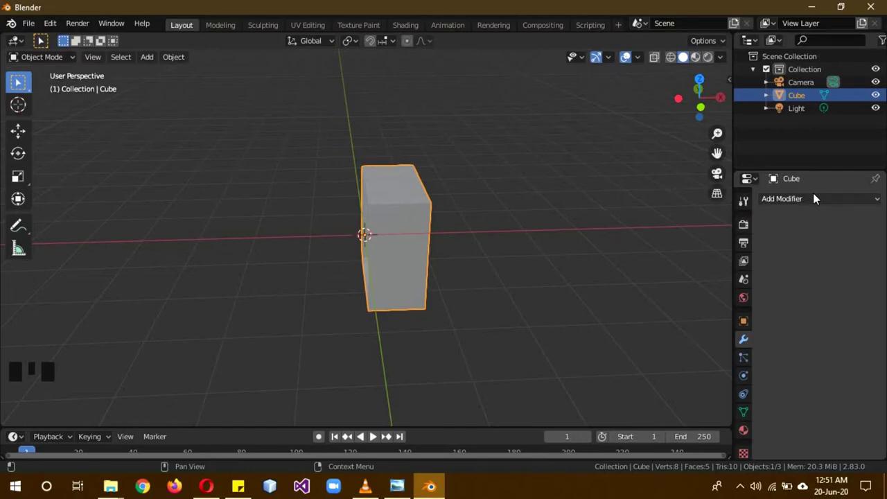
drag(817, 197, 638, 332)
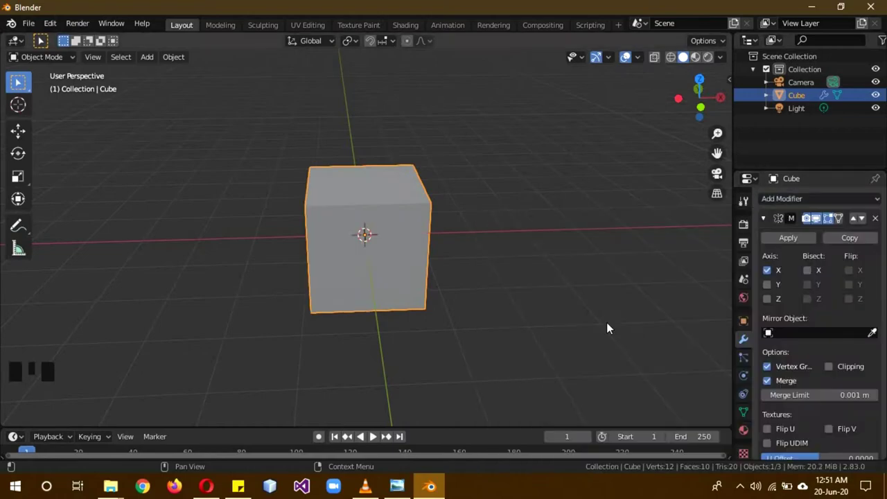
key(KP_1)
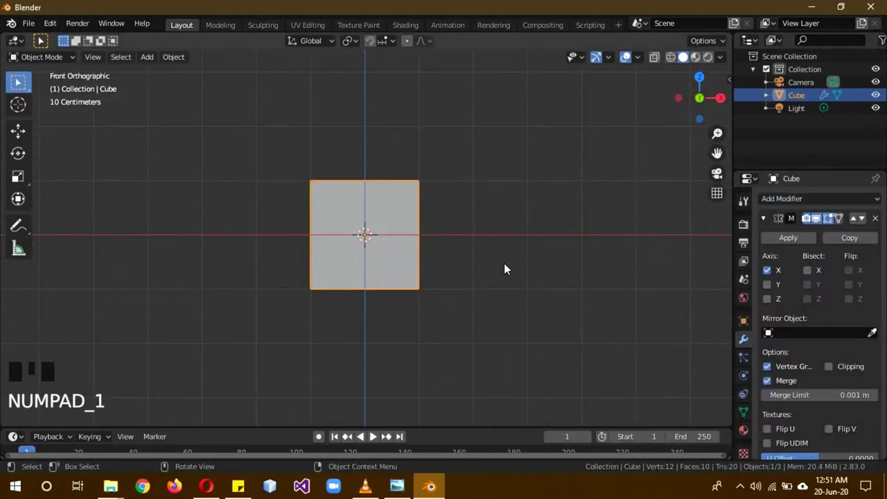
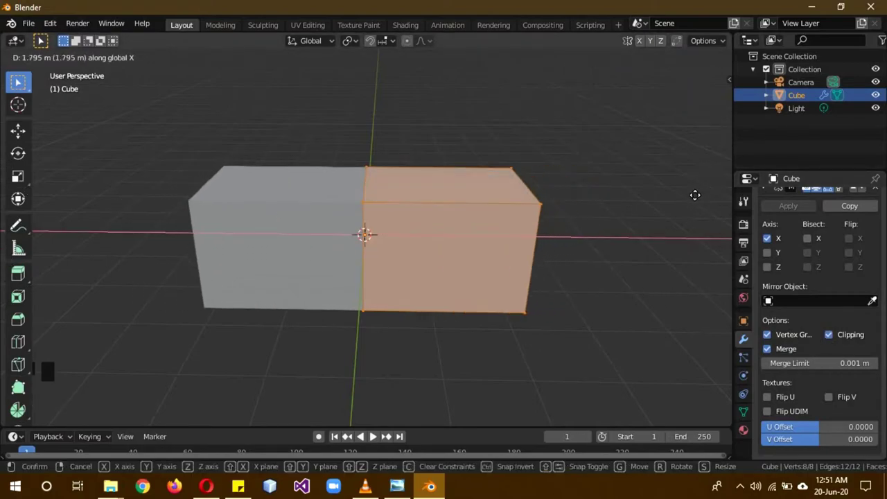
key(Tab)
Step: Add a Subdivision Surface modifier to the cube below the collapsed Mirror modifier
scroll(up, 3)
click(770, 220)
click(767, 219)
click(787, 199)
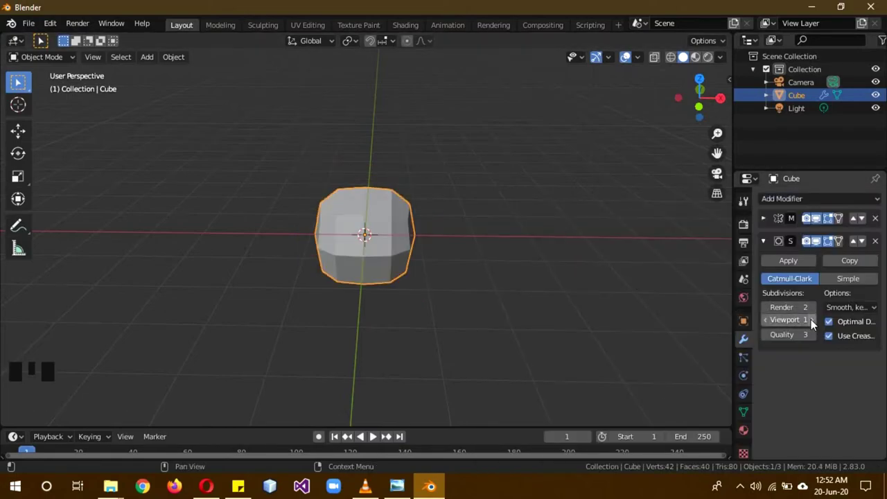
Step: Raise the Subdivision Surface viewport level to 2 to round the cube
scroll(up, 3)
drag(543, 265, 818, 326)
drag(817, 327, 807, 333)
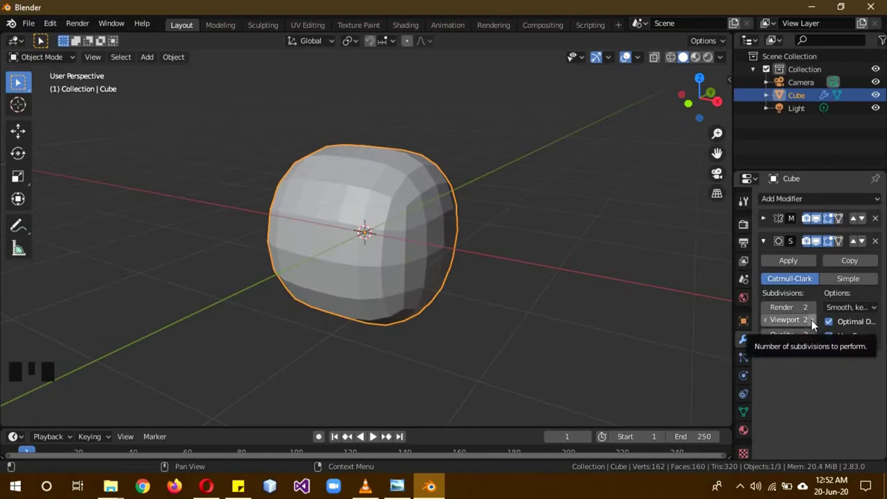
drag(540, 217, 545, 152)
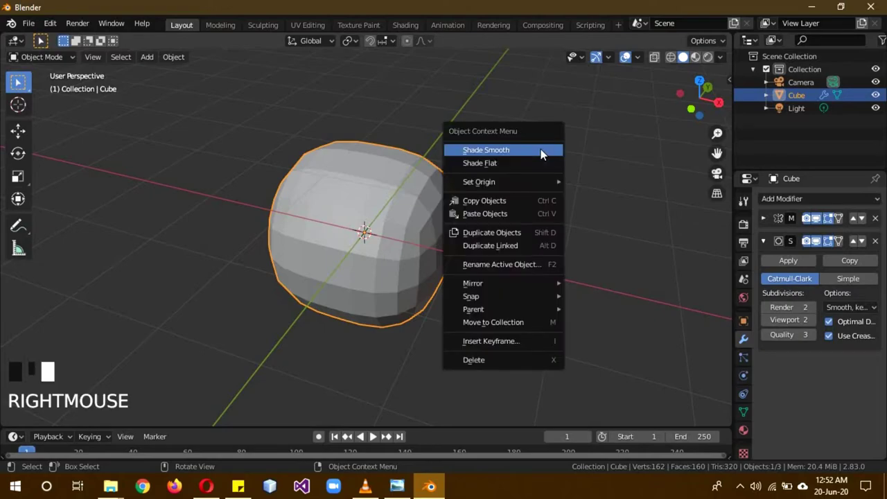
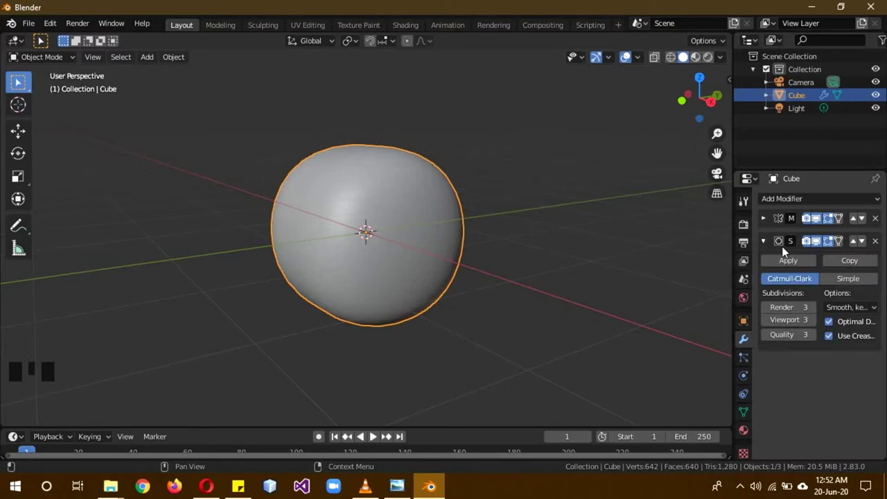
Step: Remove the Subdivision Surface modifier and show the cube's object data properties
click(875, 244)
drag(877, 244, 749, 359)
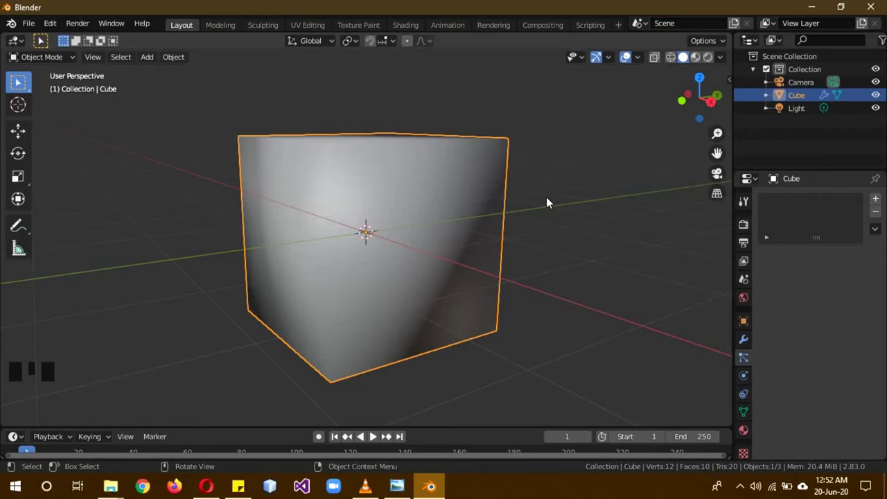
scroll(down, 3)
drag(562, 185, 455, 285)
scroll(down, 3)
Step: Duplicate the cube twice, then undo so only Cube, Camera and Light remain
key(shift+d)
key(s)
key(shift+d)
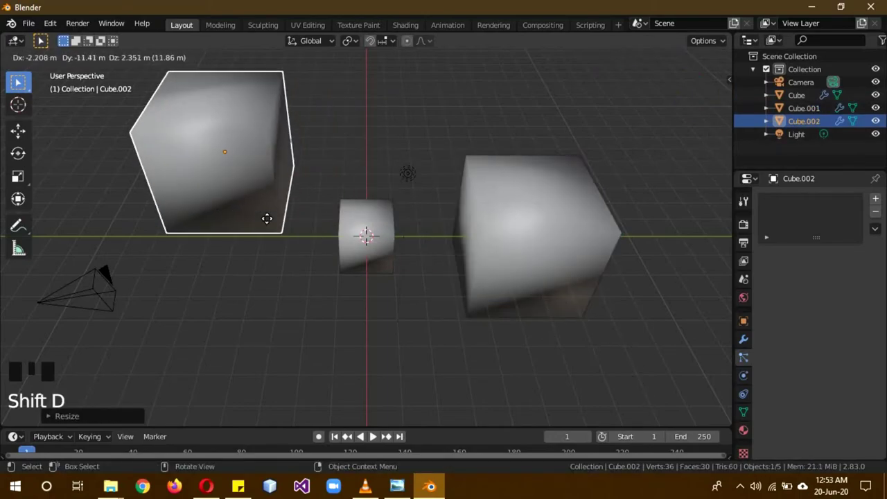
key(s)
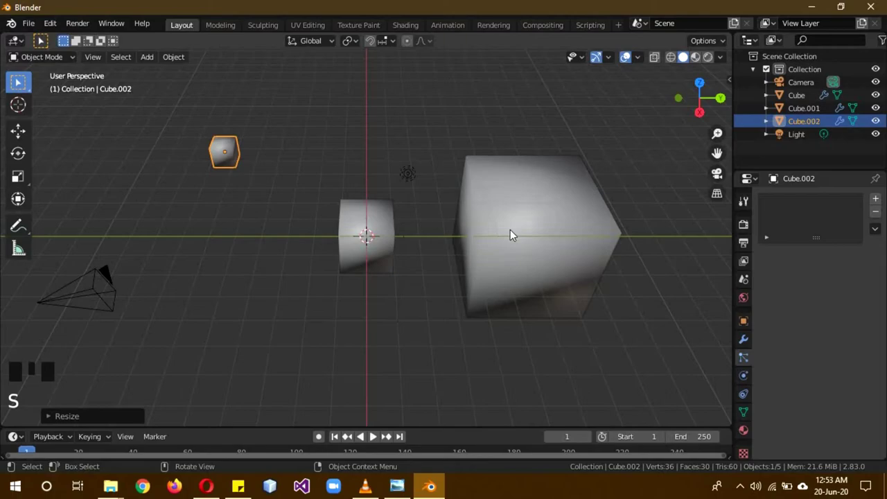
key(ctrl+z)
key(ctrl+z)
key(ctrl+z)
key(ctrl+z)
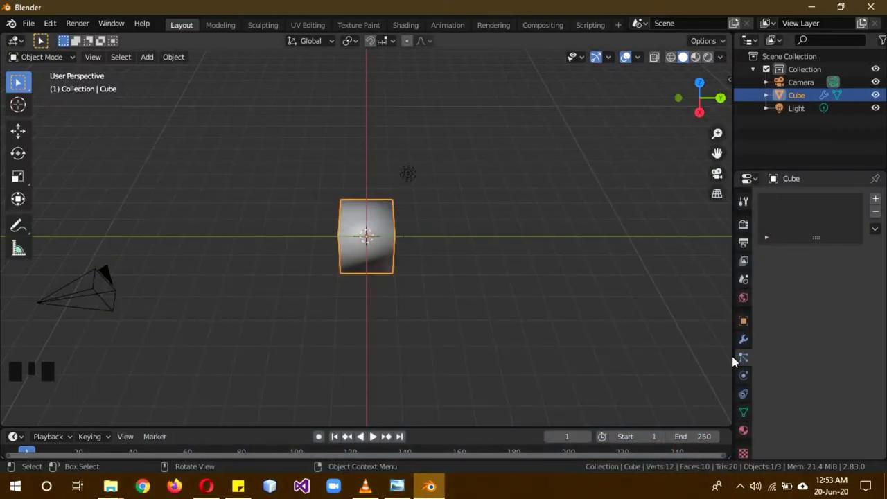
Step: Browse Physics and Constraints tabs, then create a new default Principled material for the cube
click(750, 382)
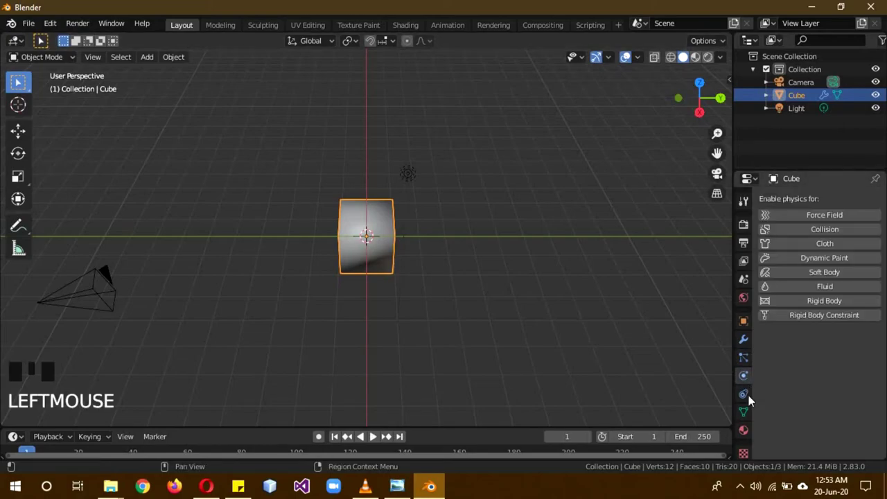
click(746, 400)
click(750, 383)
click(750, 395)
click(750, 382)
click(753, 397)
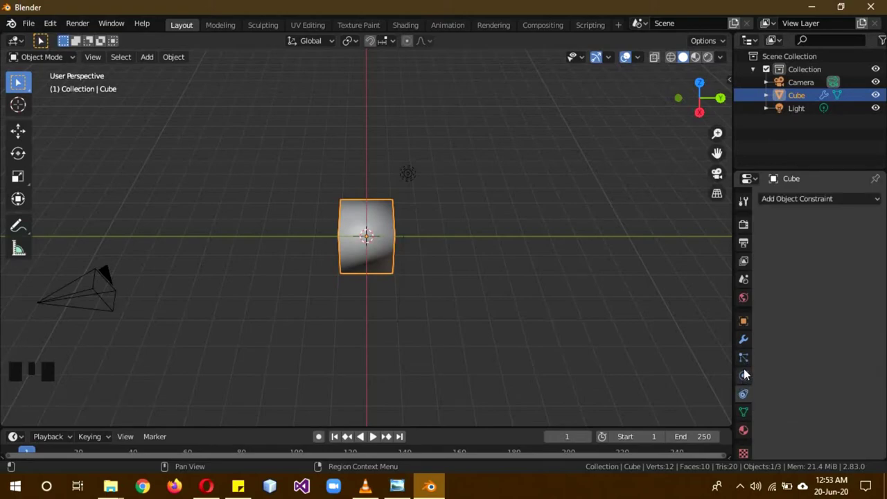
click(753, 429)
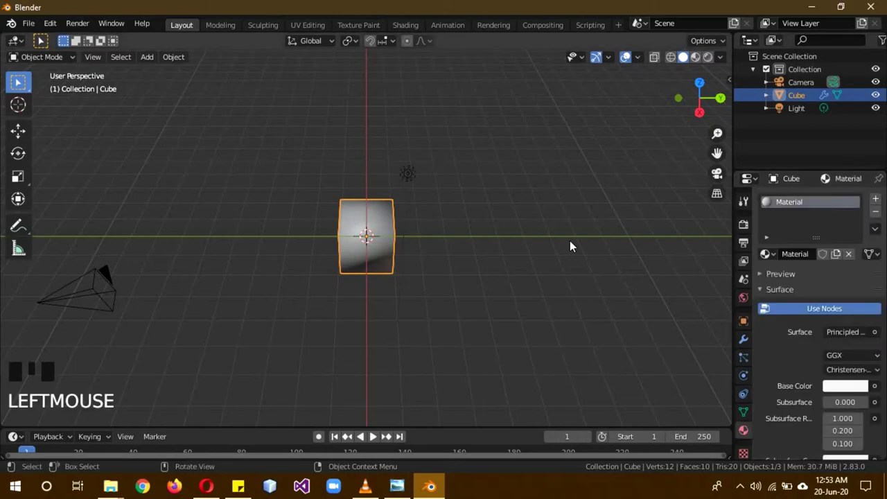
Step: Set the material's base colour to light green, preview it, and return to Solid shading
key(z)
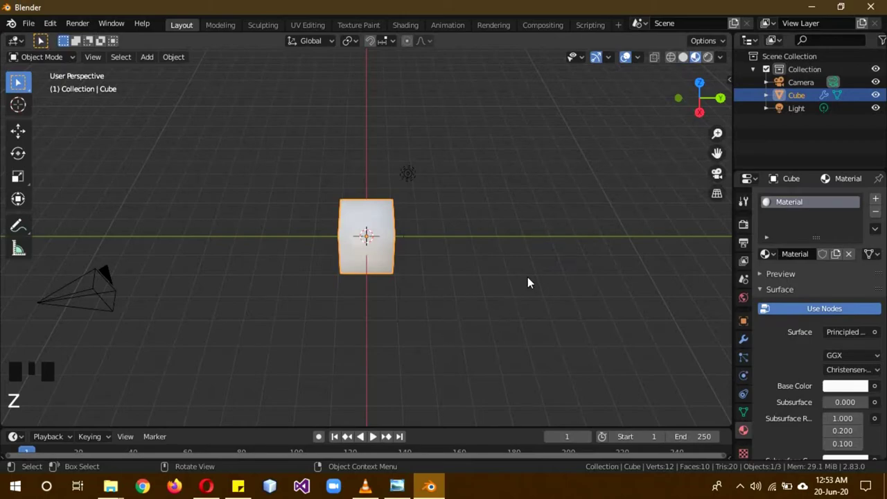
drag(461, 259, 509, 207)
drag(509, 207, 529, 285)
scroll(up, 3)
drag(511, 287, 851, 393)
click(851, 393)
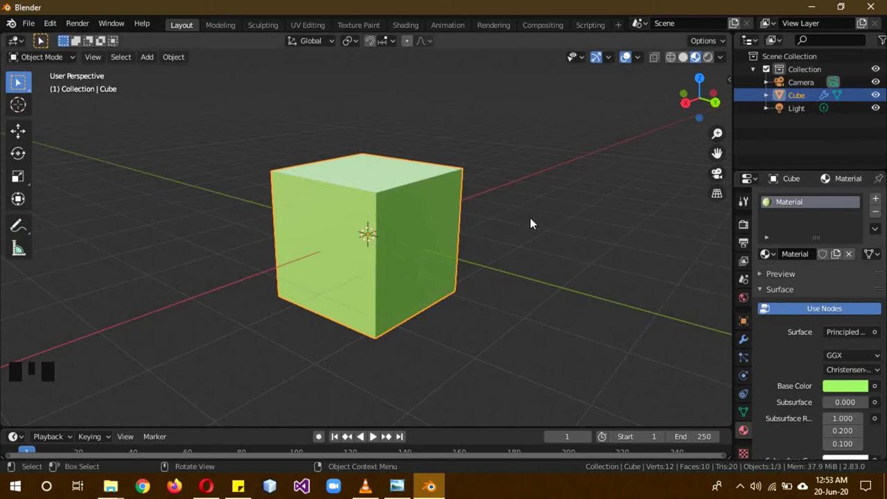
key(z)
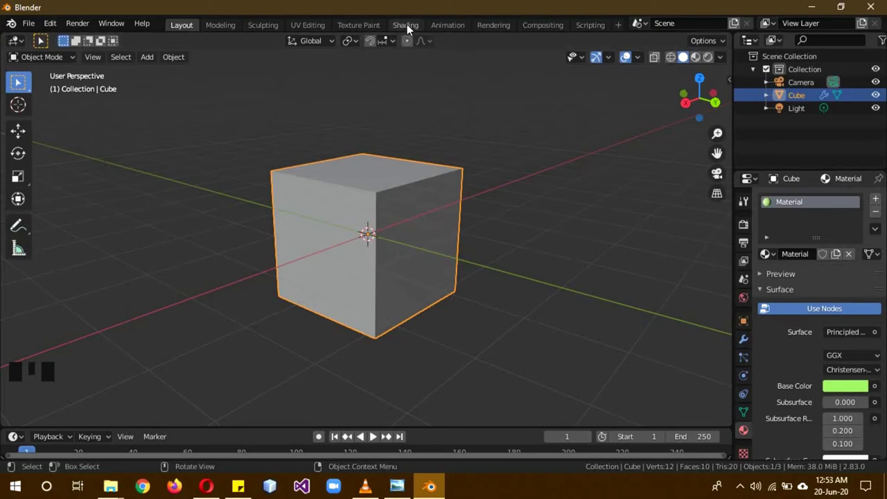
Step: In the Shading workspace, add a Mix Shader and a Glossy BSDF wired into the Material Output
click(414, 28)
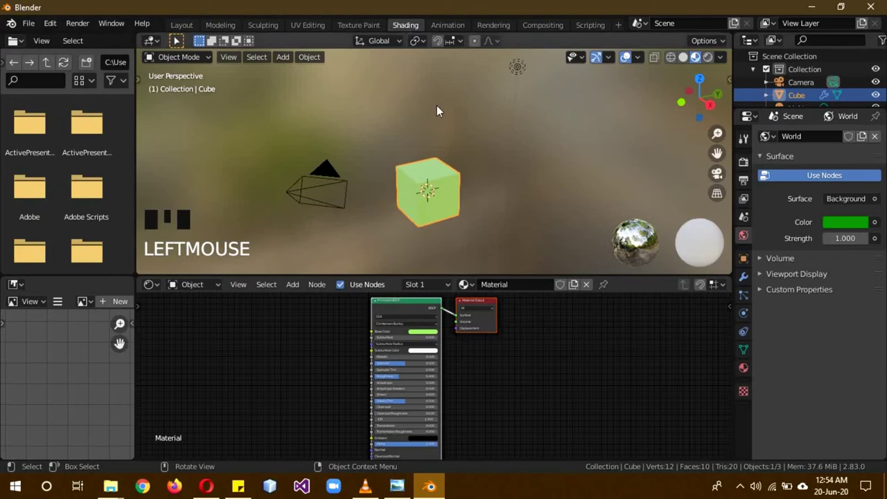
drag(509, 195, 483, 324)
click(483, 324)
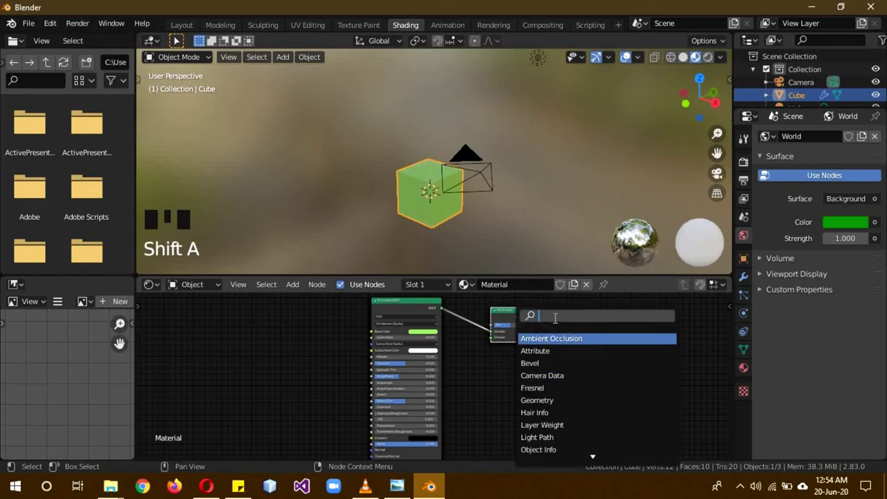
key(shift+a)
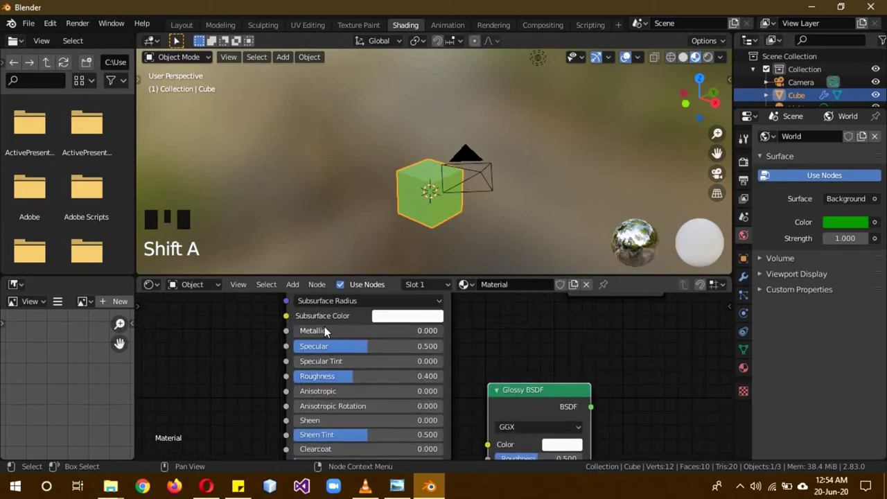
drag(359, 334, 549, 356)
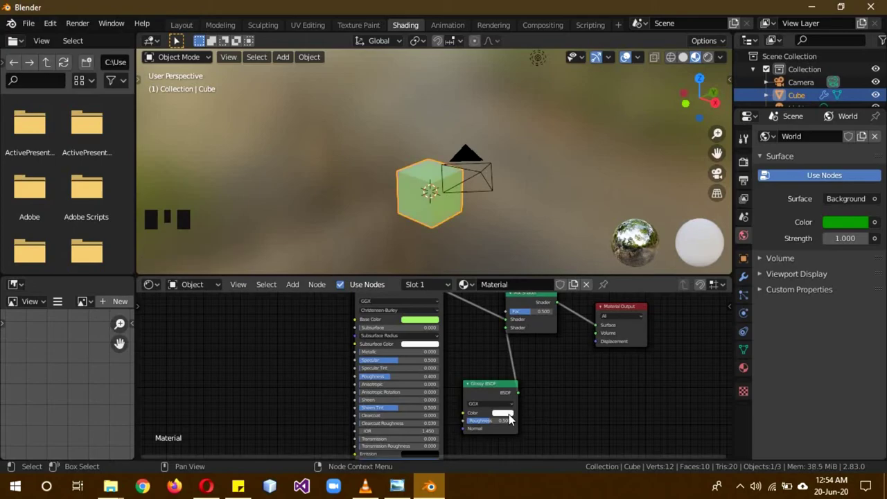
Step: Set the Glossy BSDF colour to red and its Roughness to 0
click(522, 362)
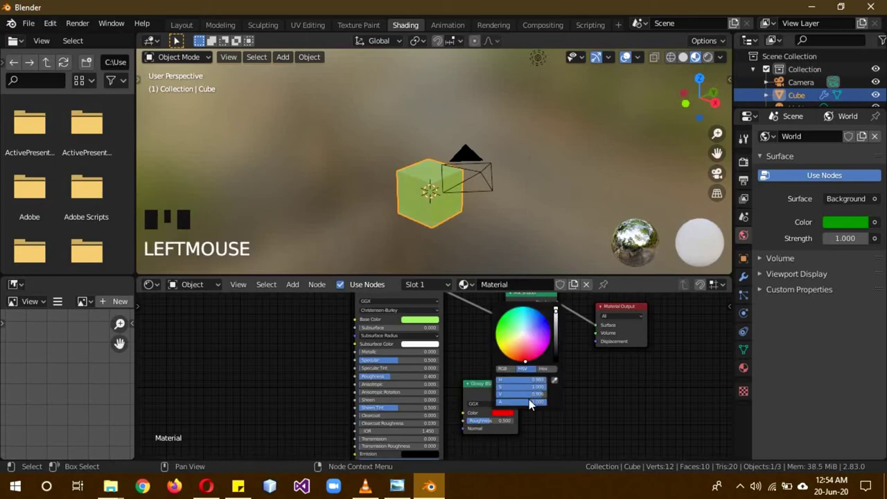
drag(493, 426, 363, 172)
drag(363, 172, 524, 172)
scroll(up, 3)
drag(506, 422, 455, 292)
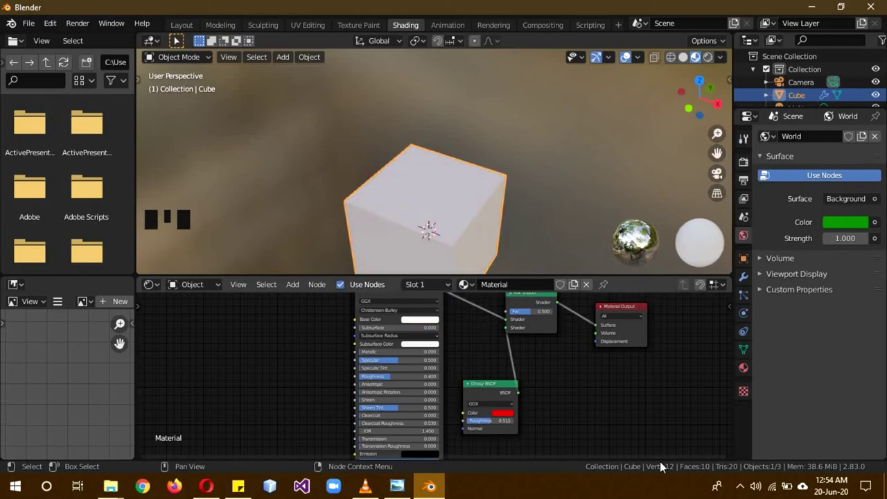
drag(502, 427, 504, 166)
scroll(down, 3)
Step: Return to the Layout workspace and clear the object selection
click(189, 34)
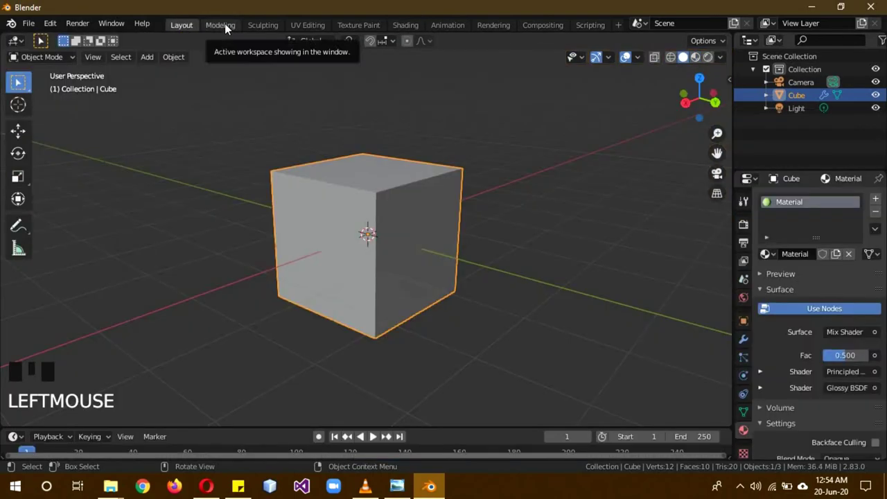
click(381, 177)
drag(188, 28, 201, 27)
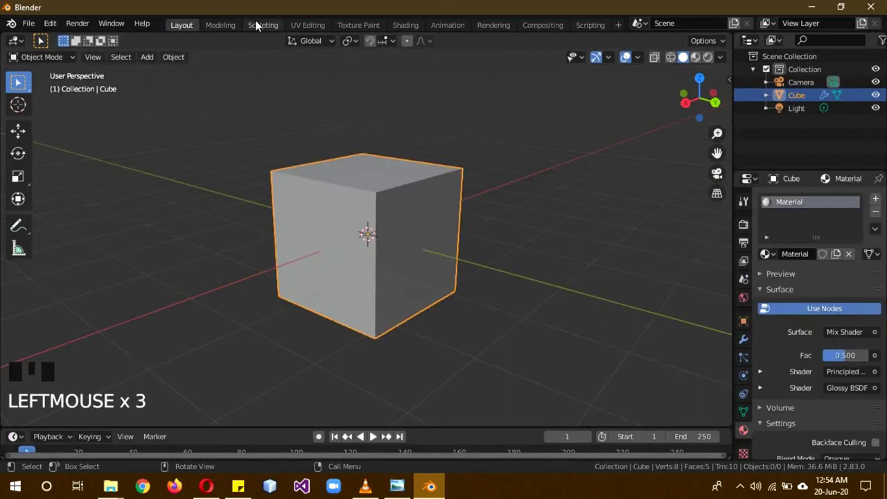